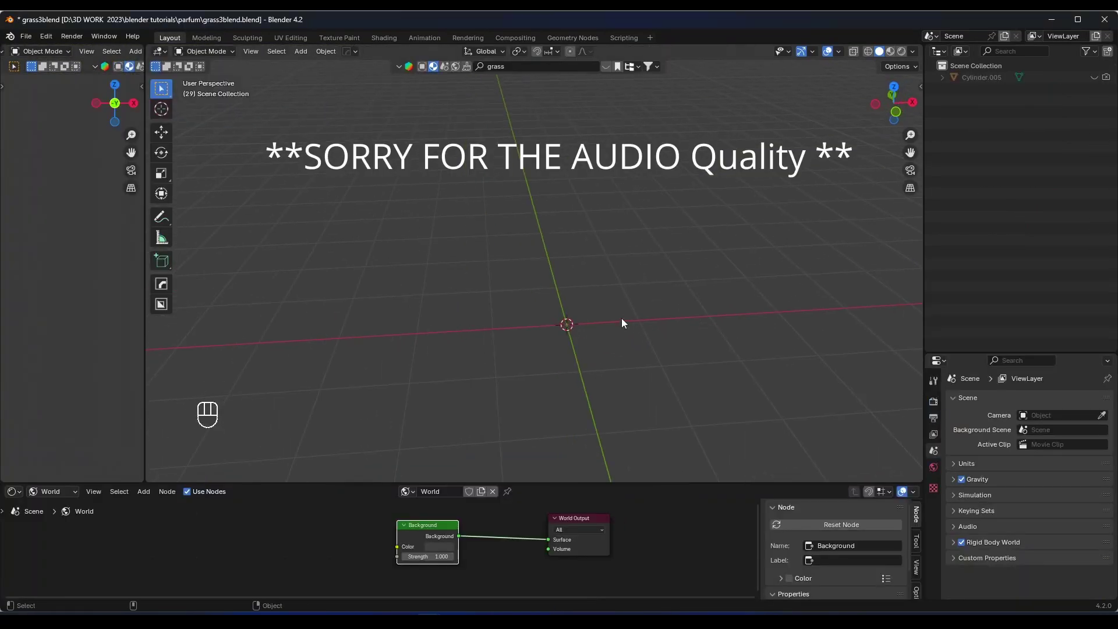
- Add a plane and show its transform values in the sidebar
key("shift+a")
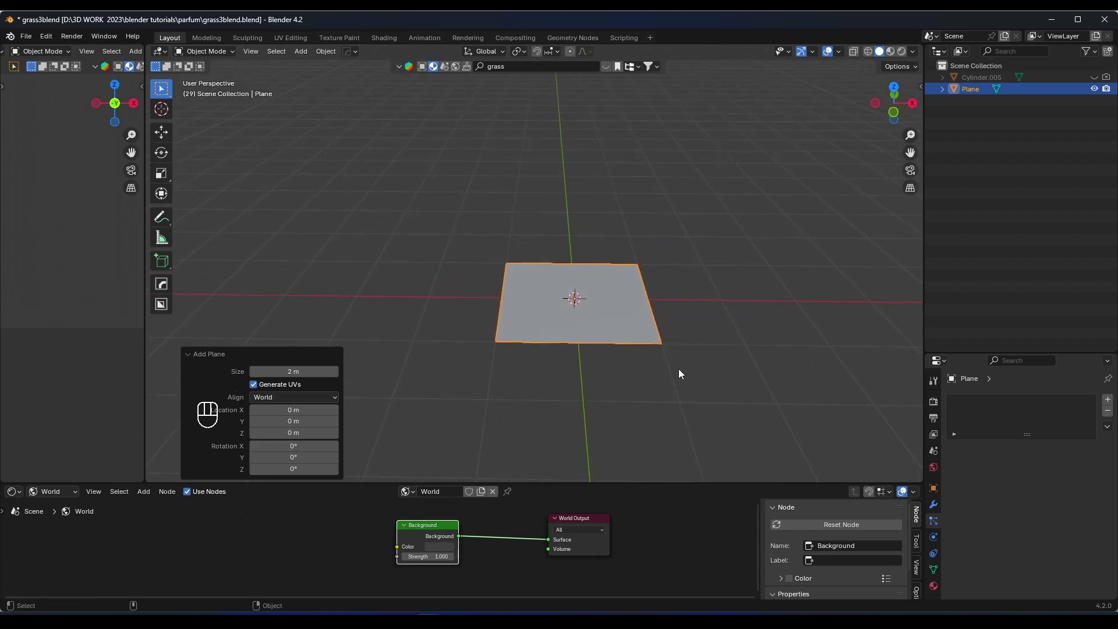
key("n")
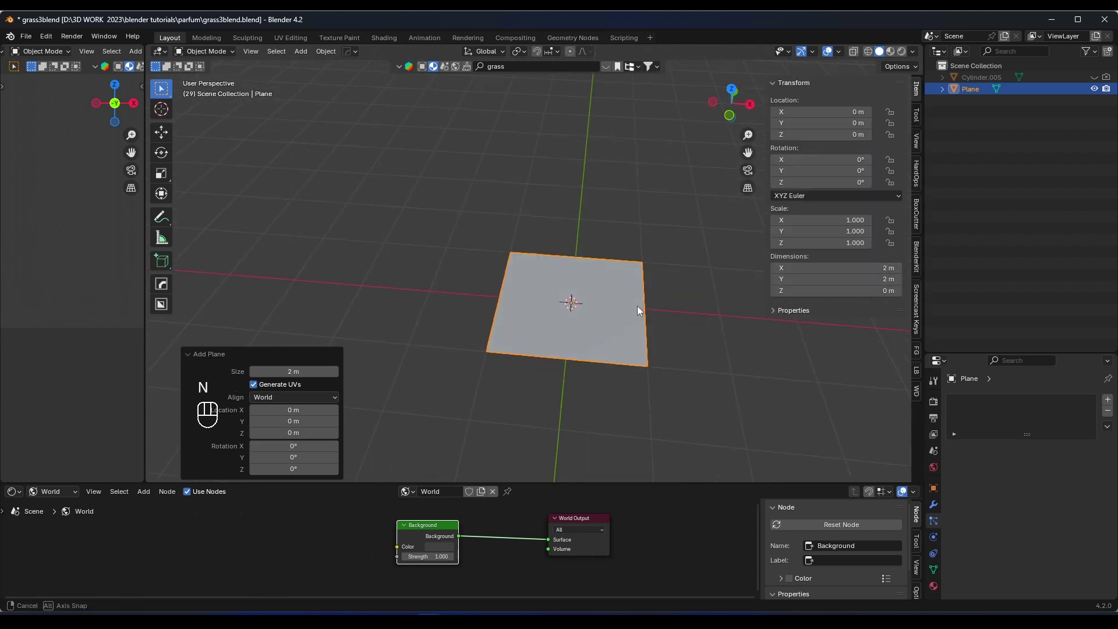
left_click(611, 296)
- Add a camera rotated 90° on X, pulled back along Y, and look through it
key("KP_1")
key("shift+a")
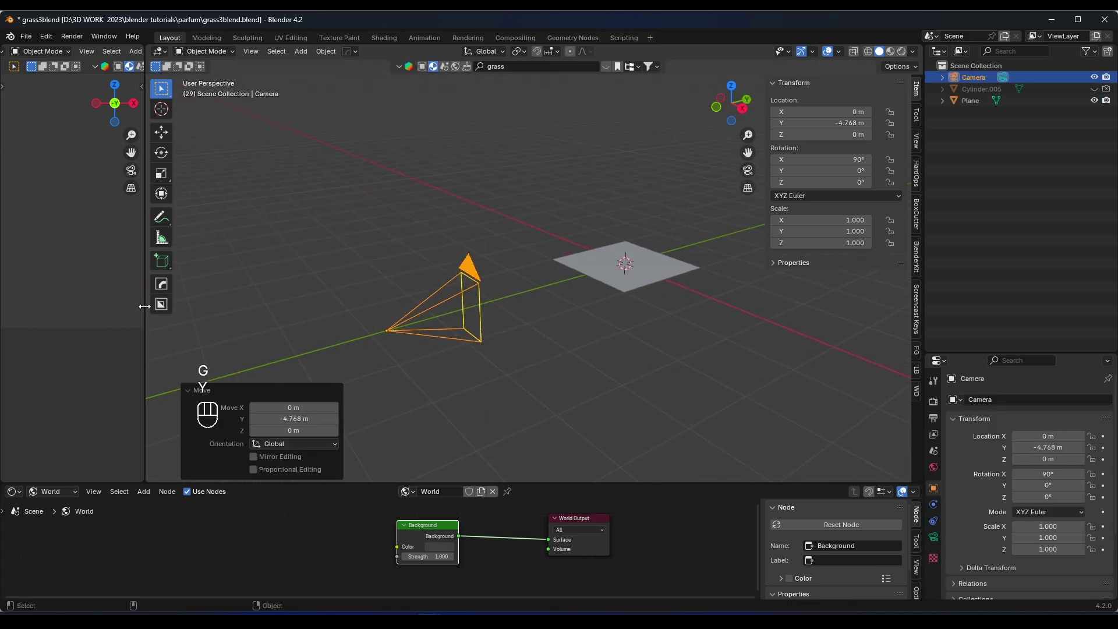
key("y")
key("KP_0")
- Set render resolution to 1080 × 1920 and camera passepartout to fully opaque
key("z")
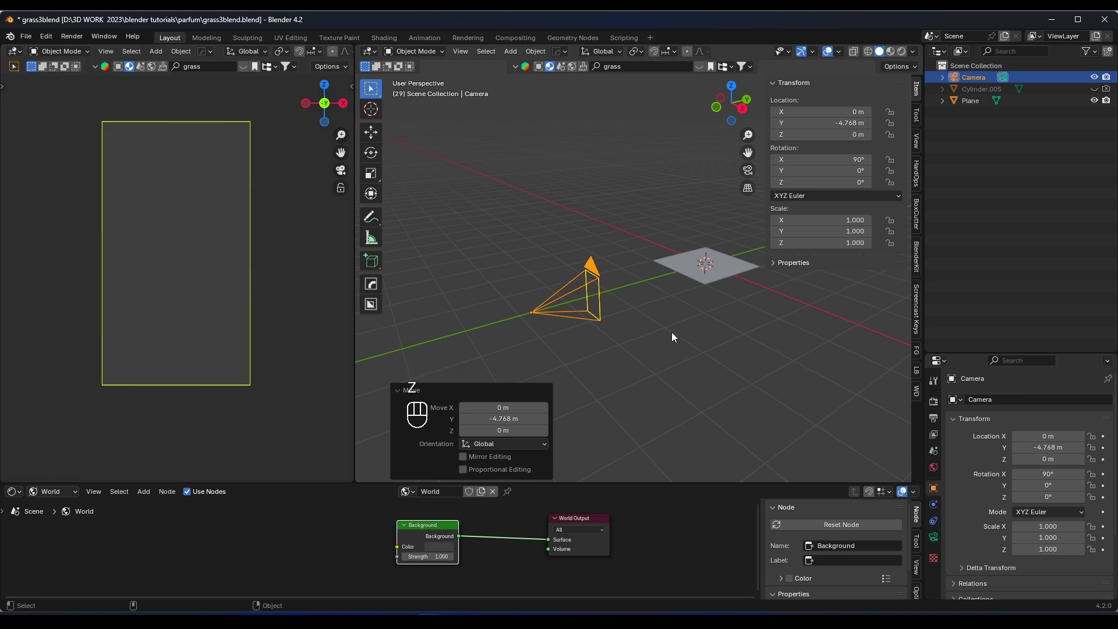
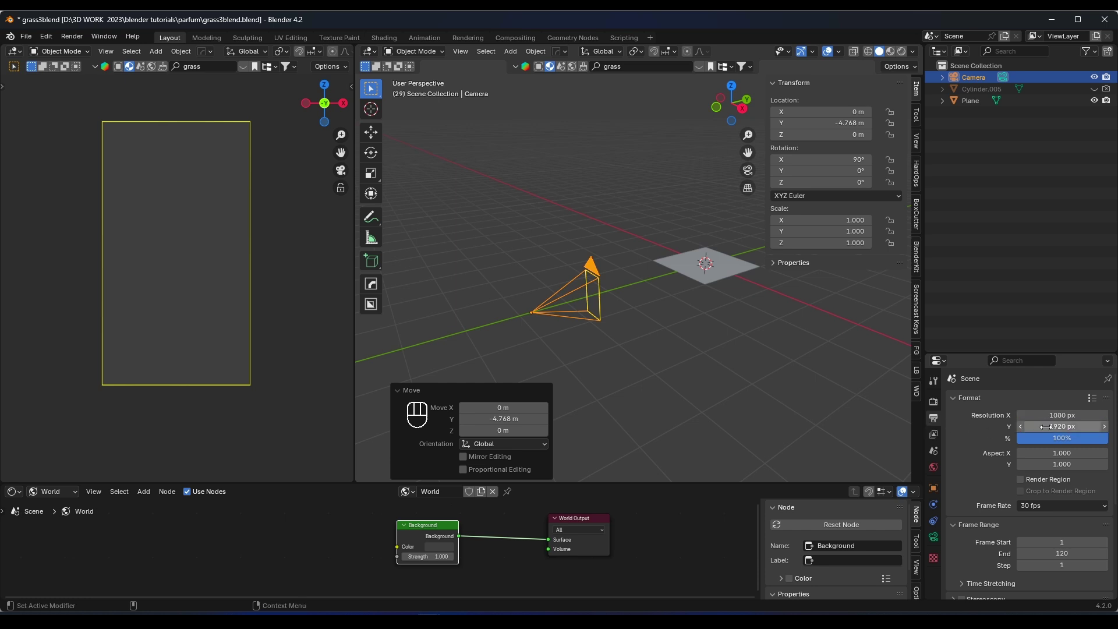
left_click_drag(944, 546, 953, 540)
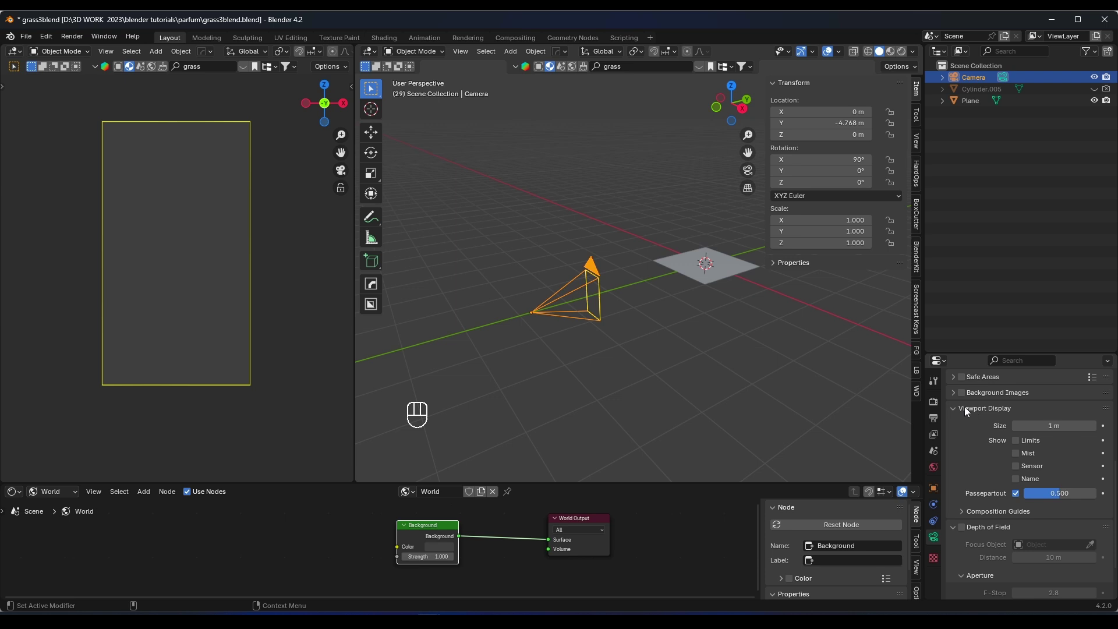
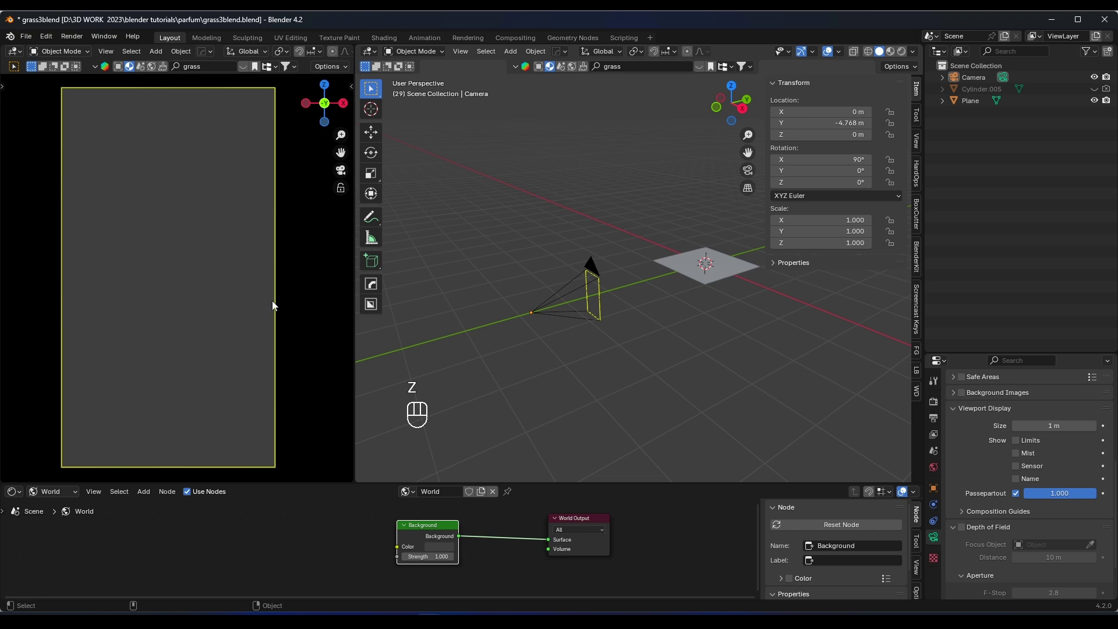
- Select the plane and widen the properties area for particle settings
key("z")
key("g")
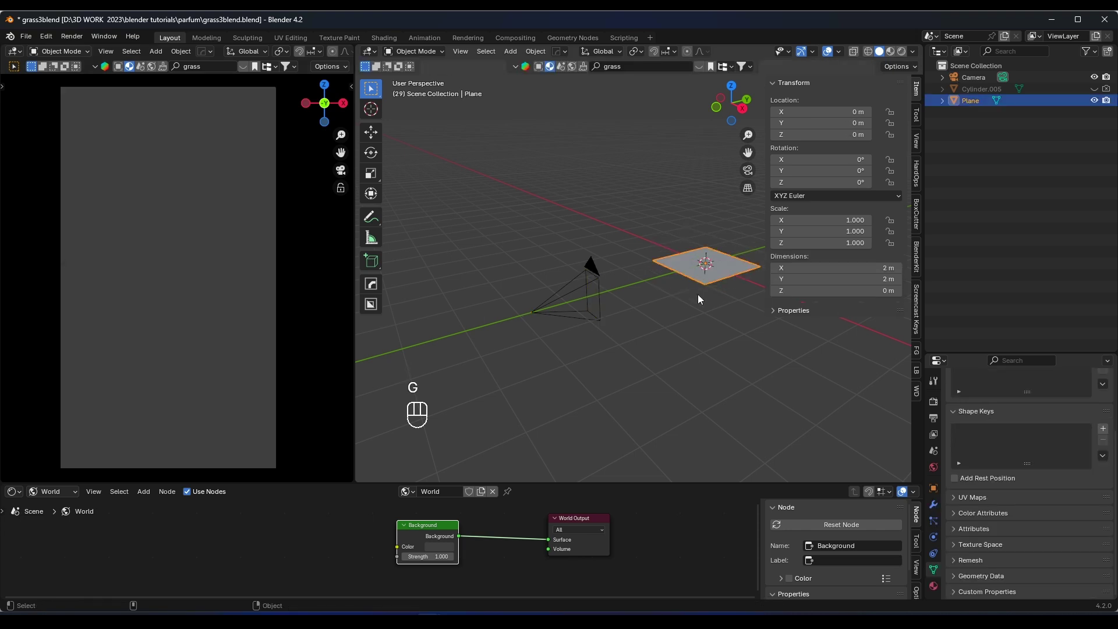
key("n")
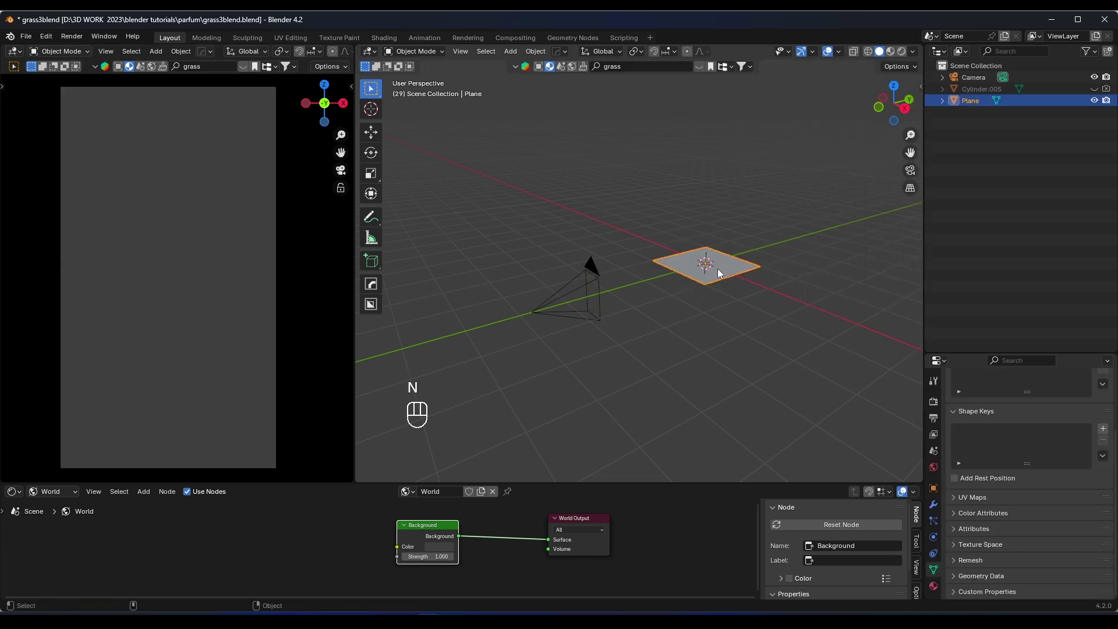
left_click(939, 518)
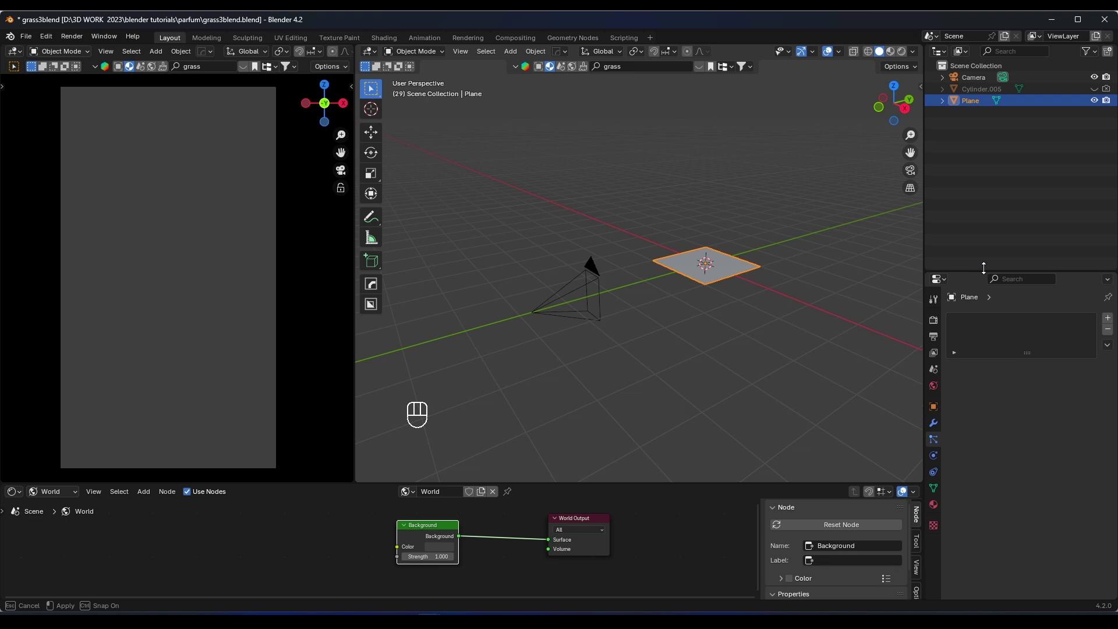
- Add a Hair particle system with 0.01 m hair length and scale the plane up
left_click(1108, 308)
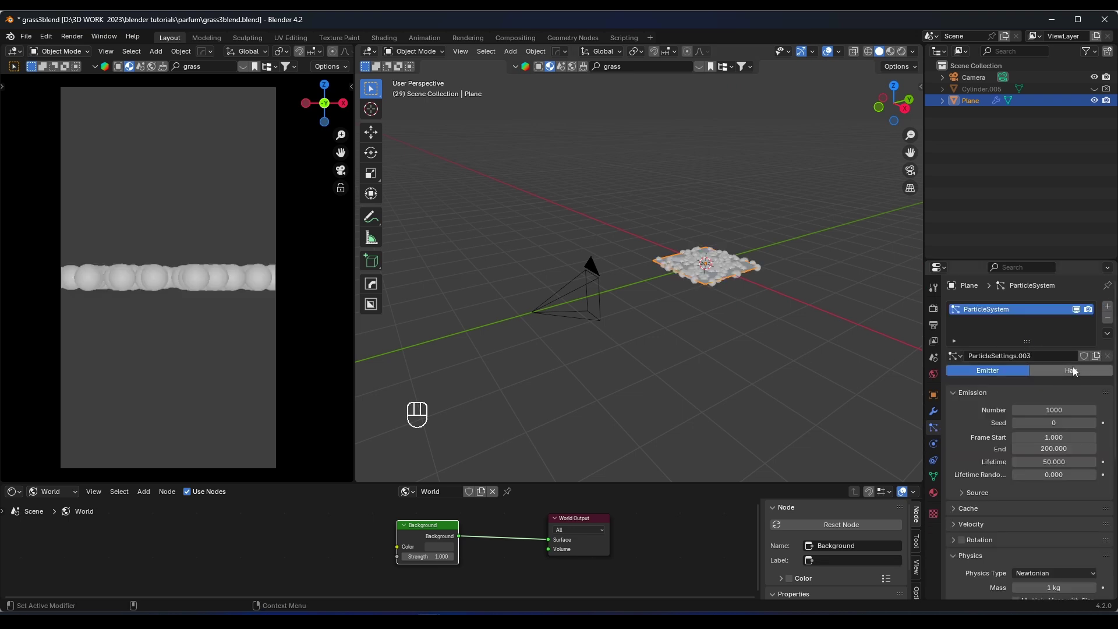
left_click(1074, 374)
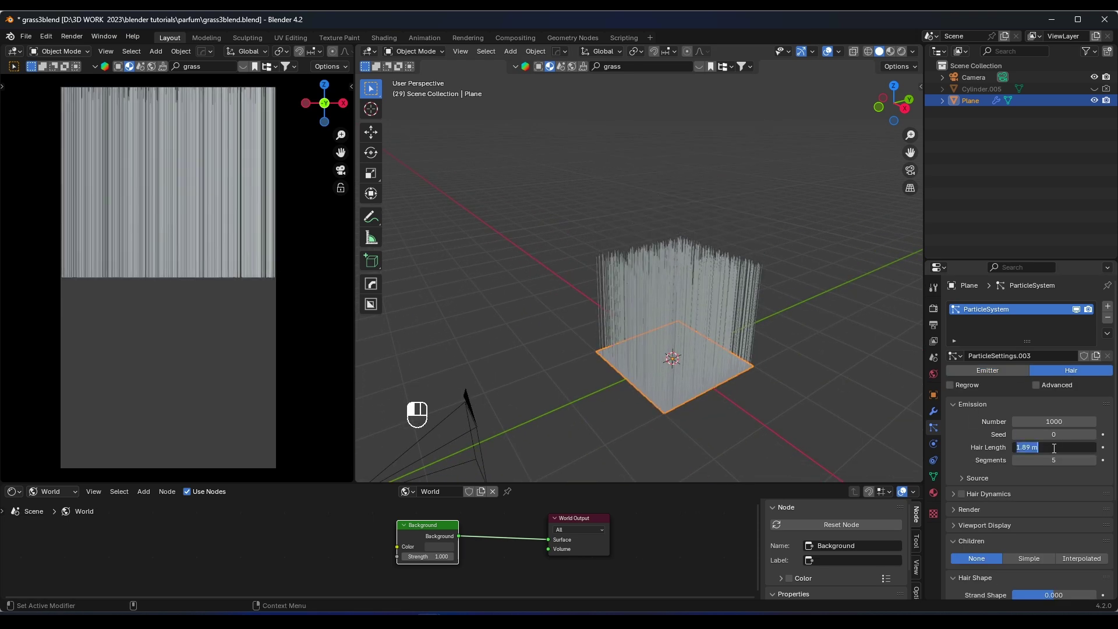
key("KP_0")
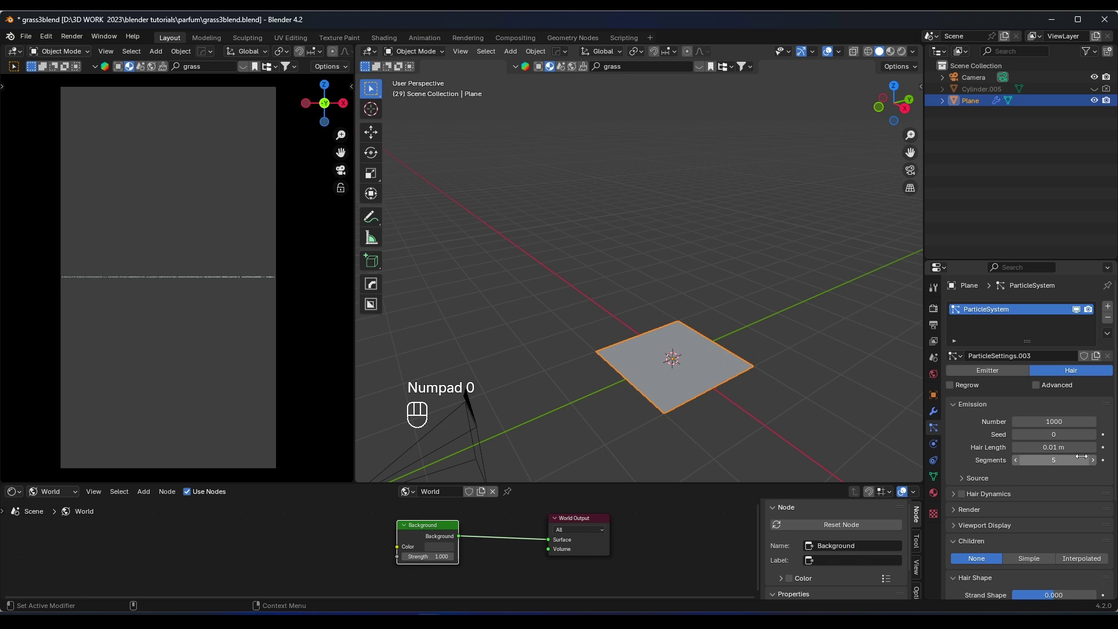
key("KP_Decimal")
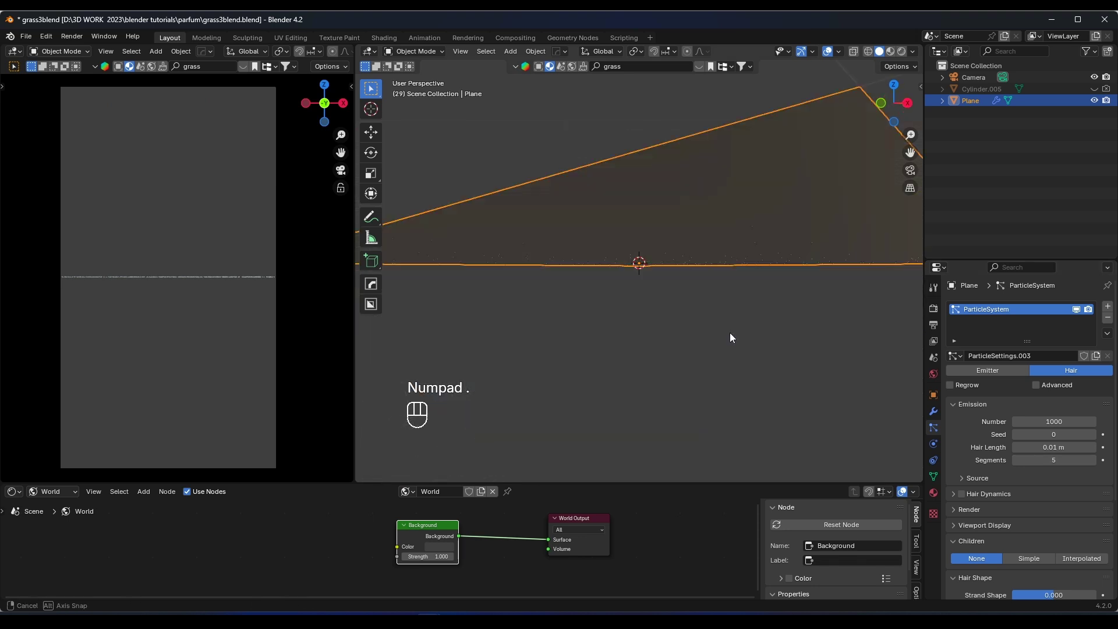
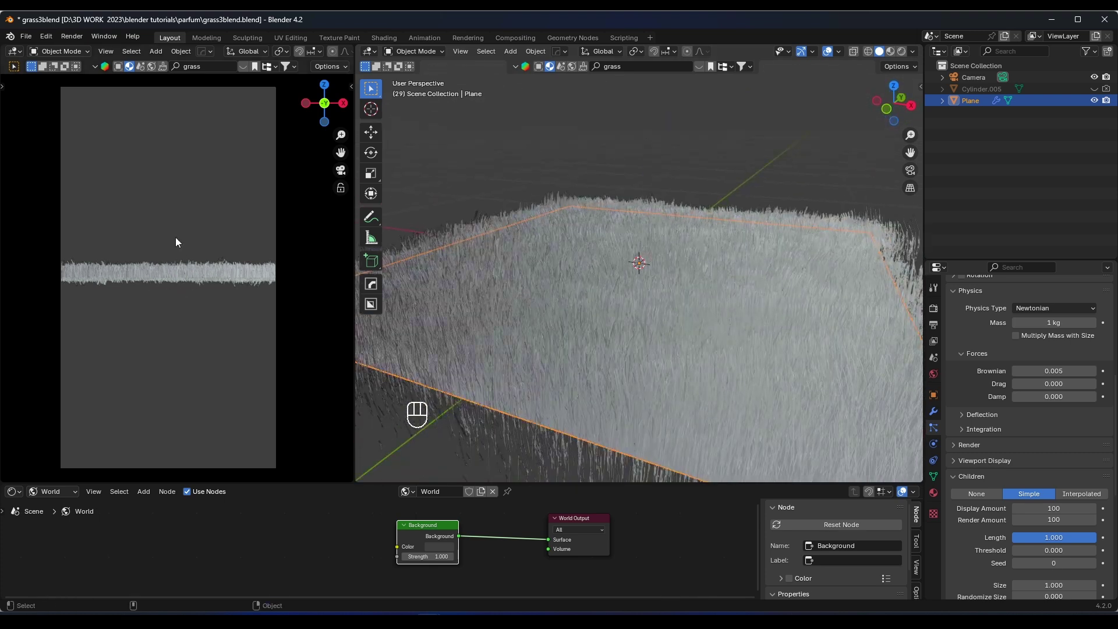
- Raise the camera along Z and set its focal length to 100 mm to frame the grass
key("g")
key("z")
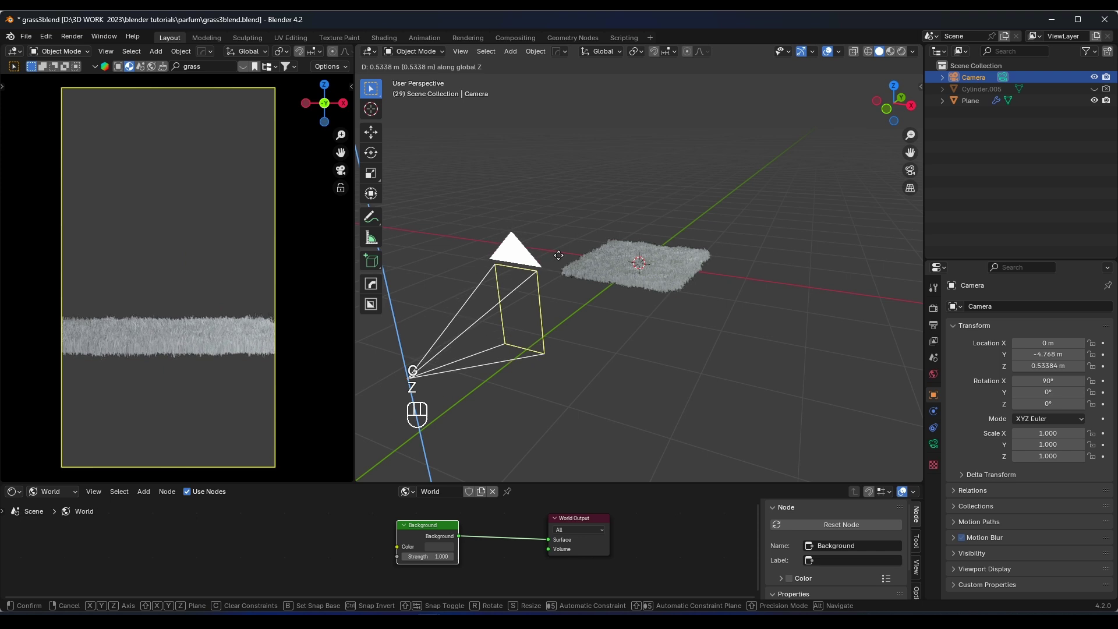
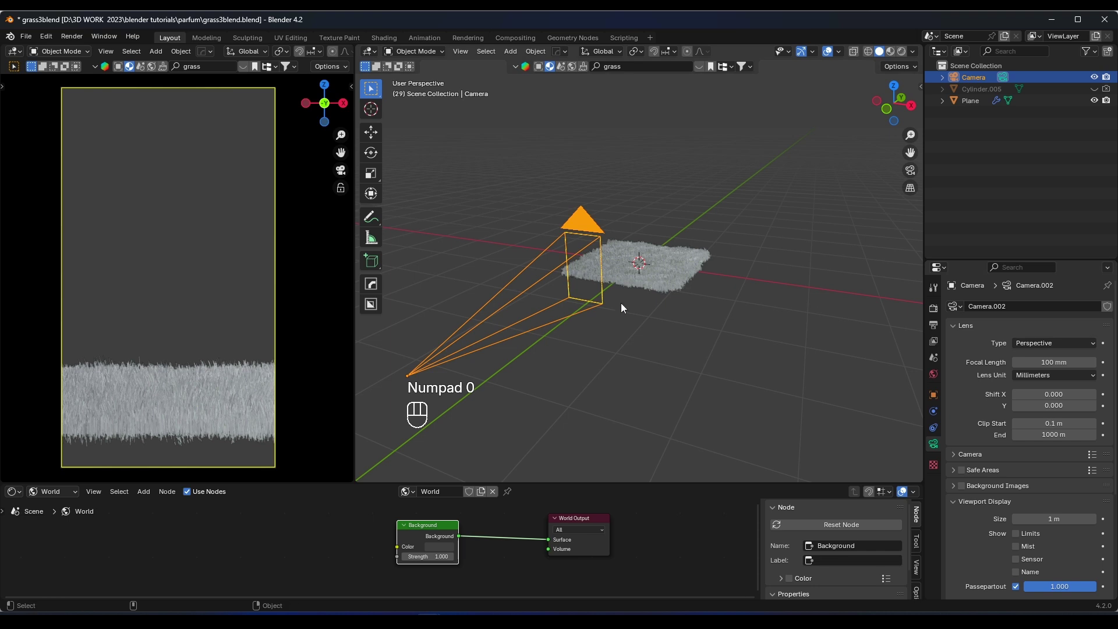
key("g")
key("z")
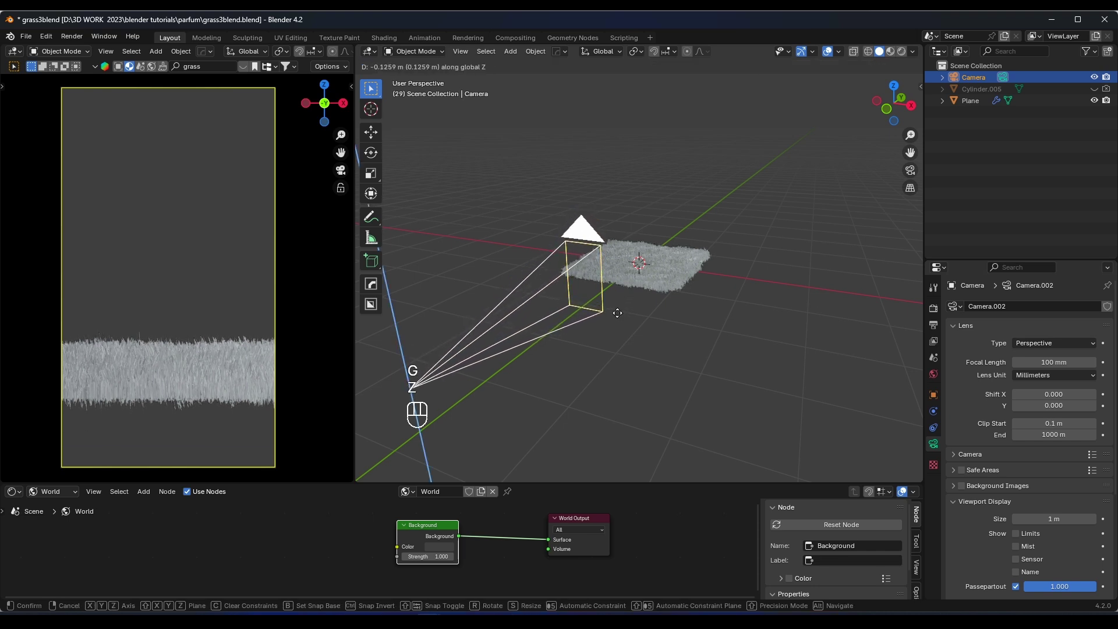
left_click(621, 316)
- Stretch the grass plane into a long strip by scaling its geometry along Y
left_click(649, 276)
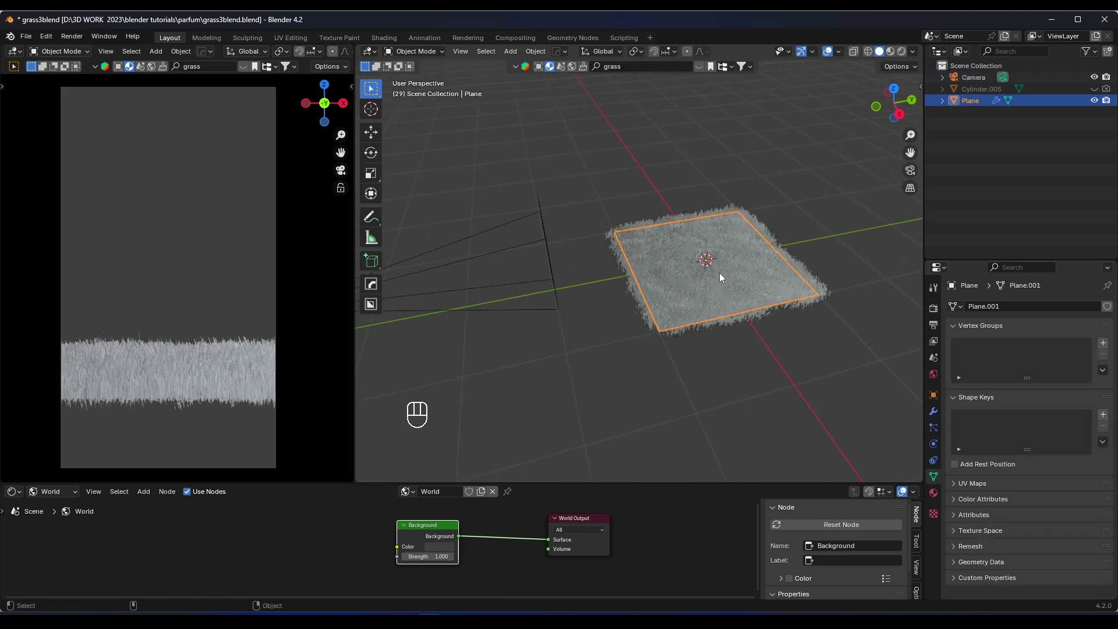
key("Tab")
key("Tab")
key("Tab")
key("s")
key("y")
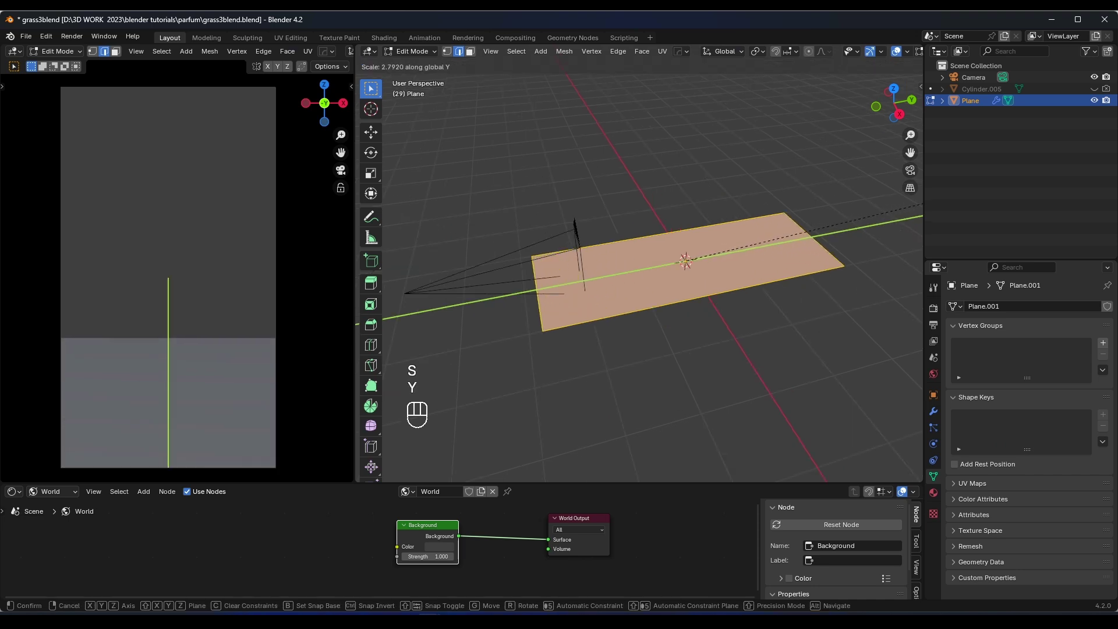
left_click(685, 256)
key("Tab")
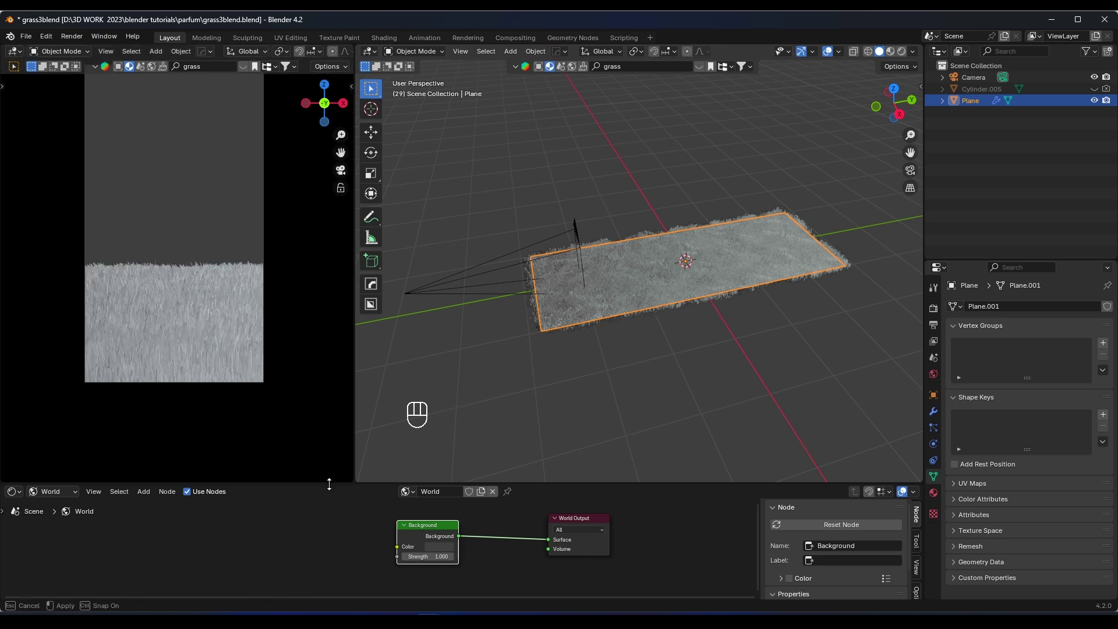
- Switch the camera preview to a Cycles GPU rendered view
left_click_drag(939, 309, 282, 365)
key("z")
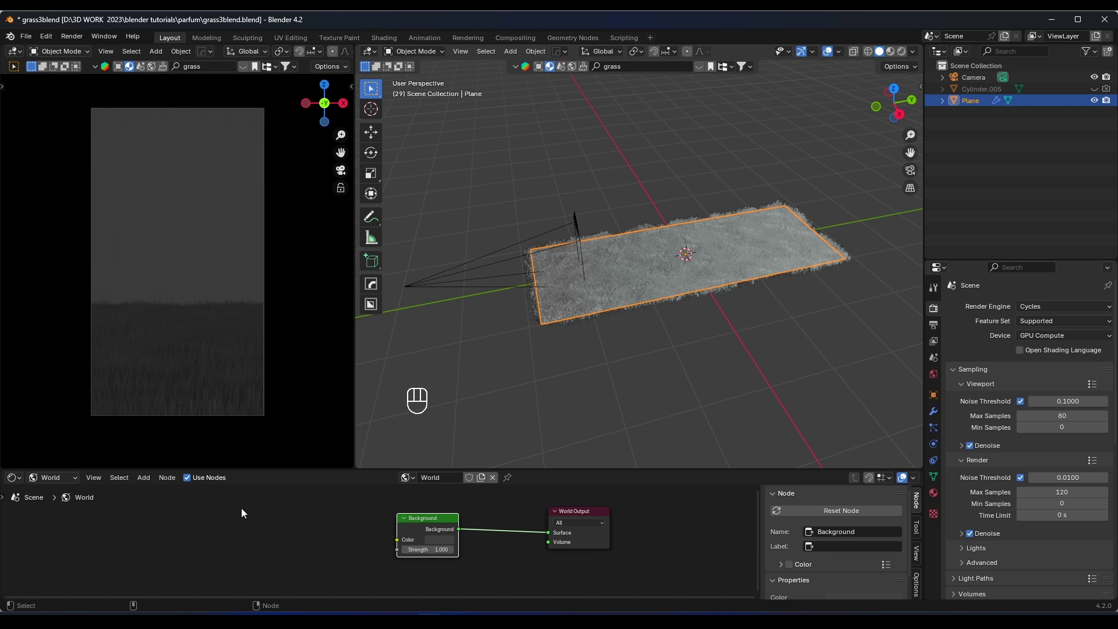
- Add a Nishita Sky Texture node in the World node editor beside Background
key("shift+a")
left_click(183, 522)
key("shift+a")
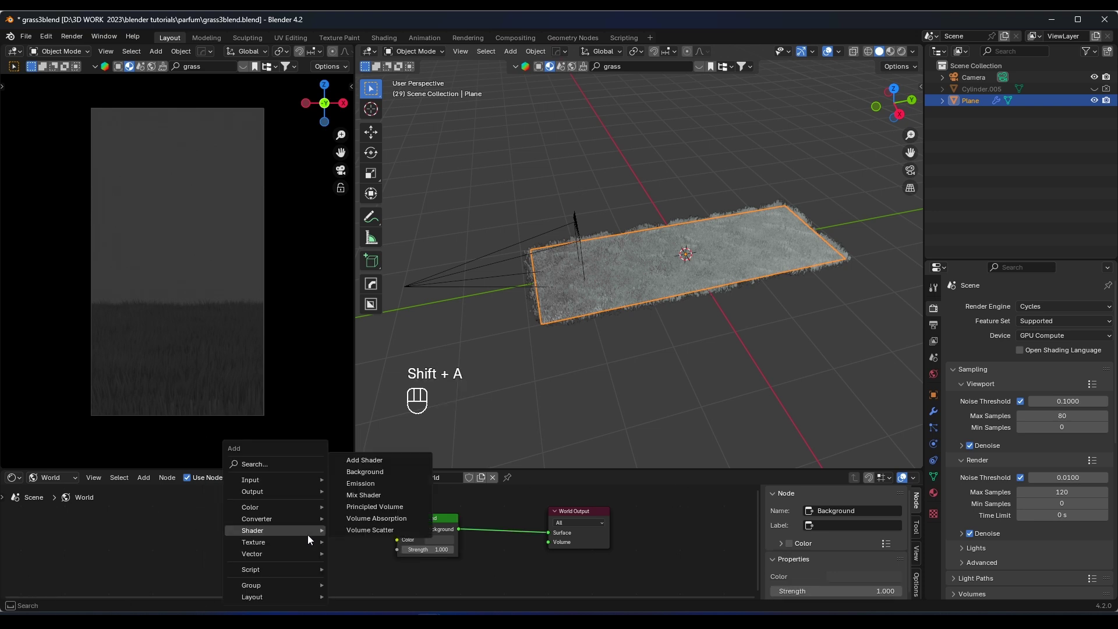
left_click_drag(61, 484, 63, 507)
left_click_drag(53, 482, 82, 525)
key("shift+a")
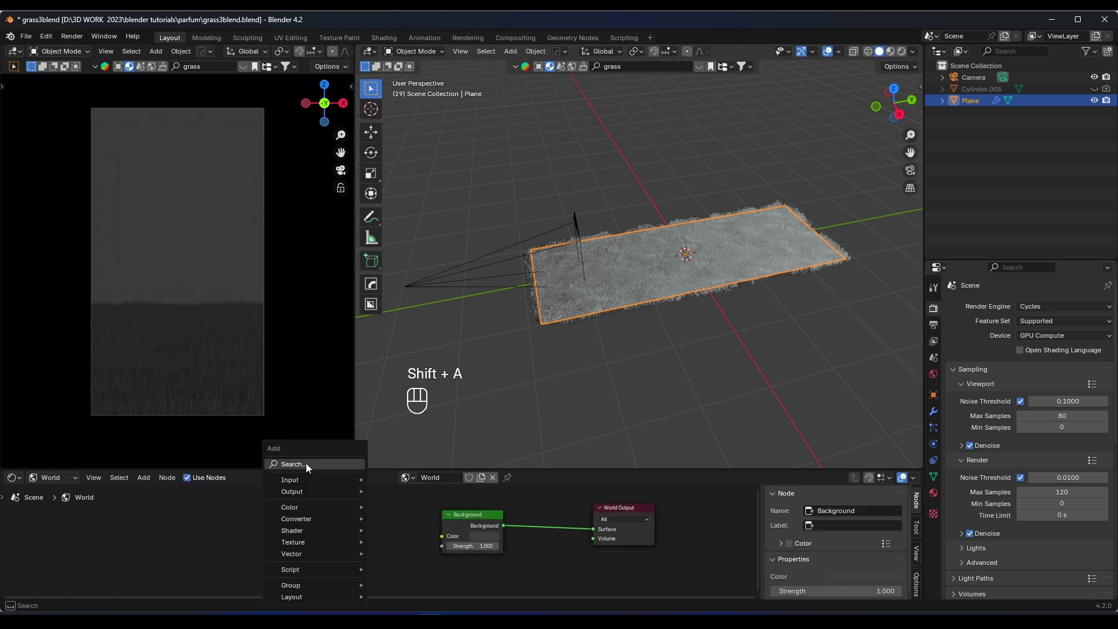
left_click_drag(263, 497, 342, 510)
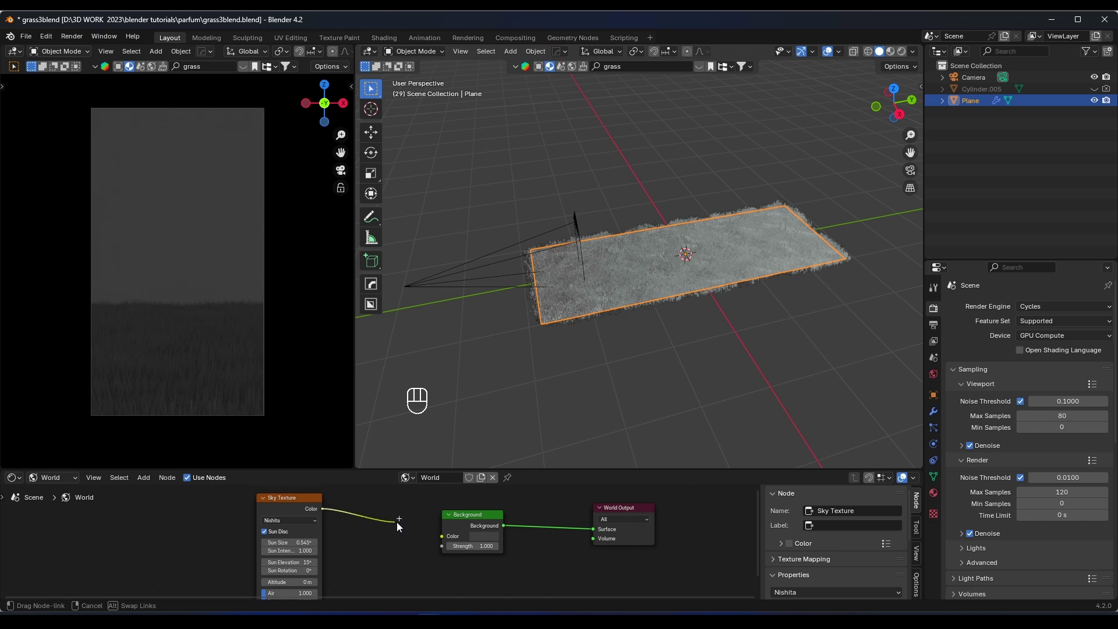
- Connect the sky texture's Color to the Background colour, brightening the preview
left_click_drag(216, 412, 216, 346)
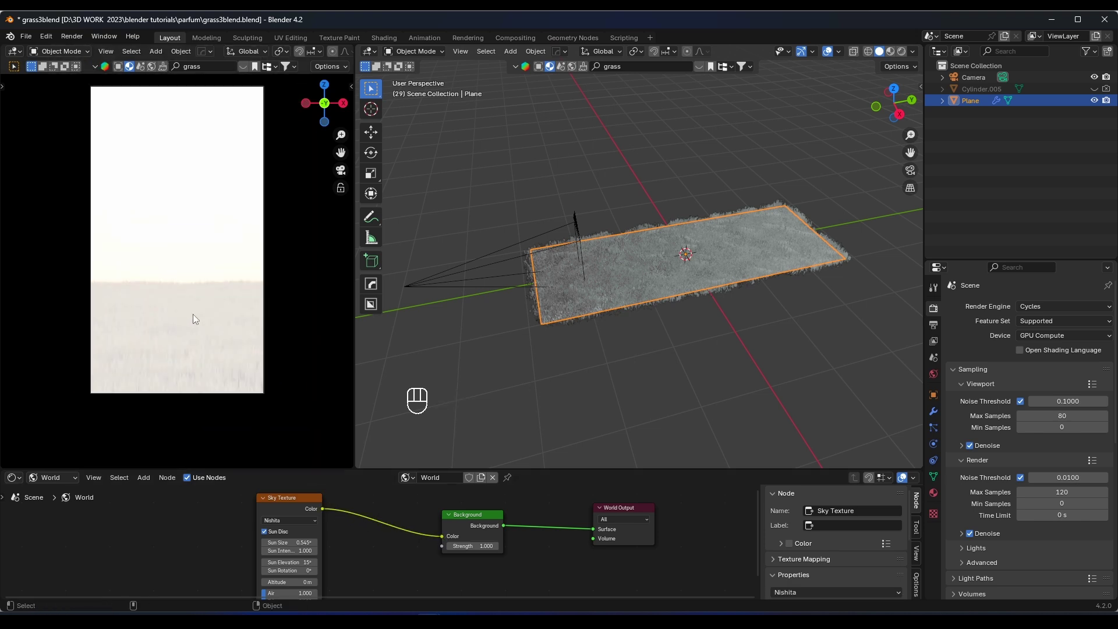
left_click(209, 325)
left_click_drag(75, 484, 67, 513)
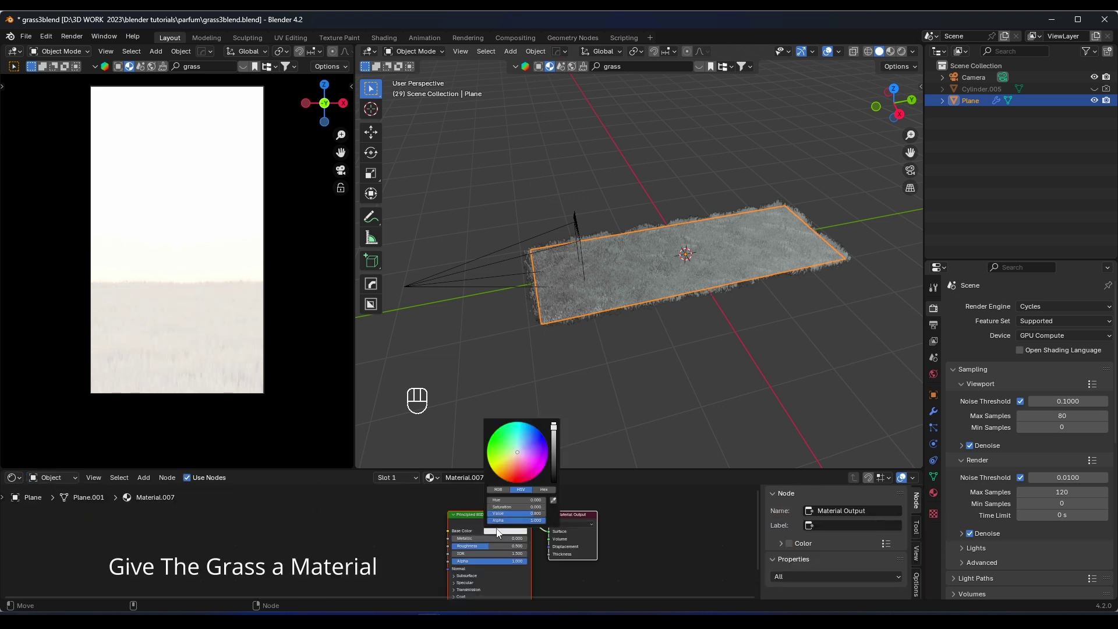
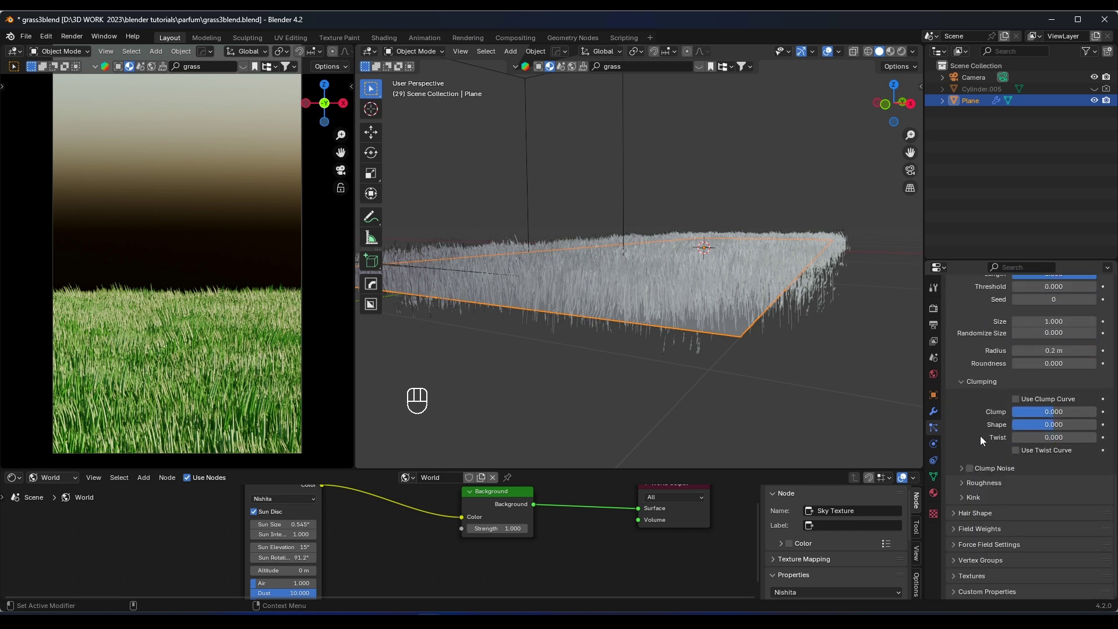
- Zoom in to inspect the longer, wilder grass blades, then back out to the whole patch
left_click_drag(956, 518, 759, 408)
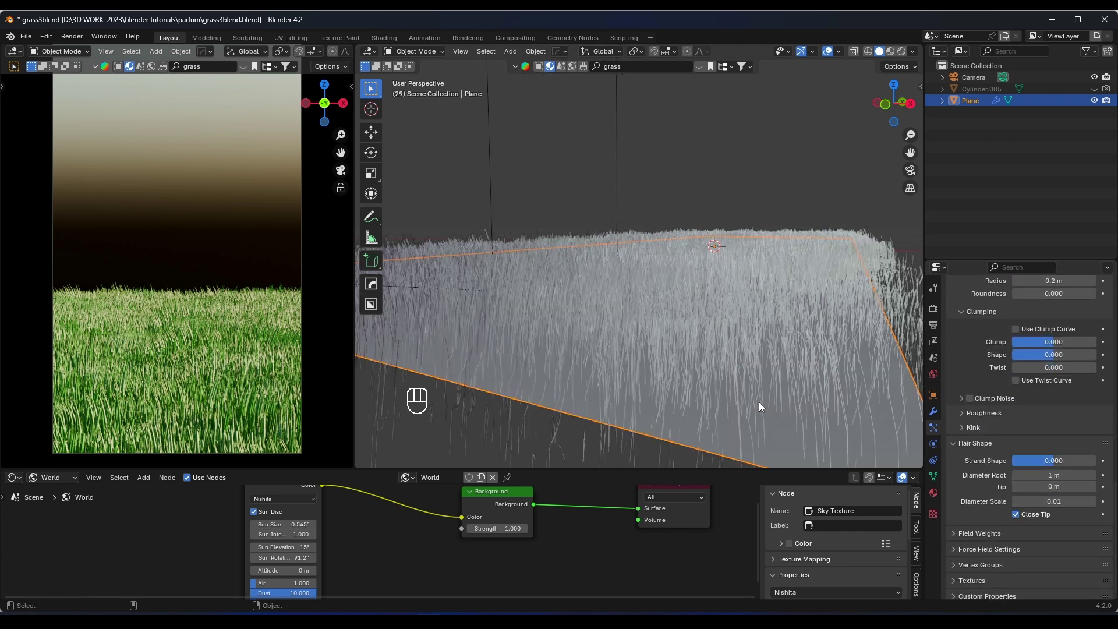
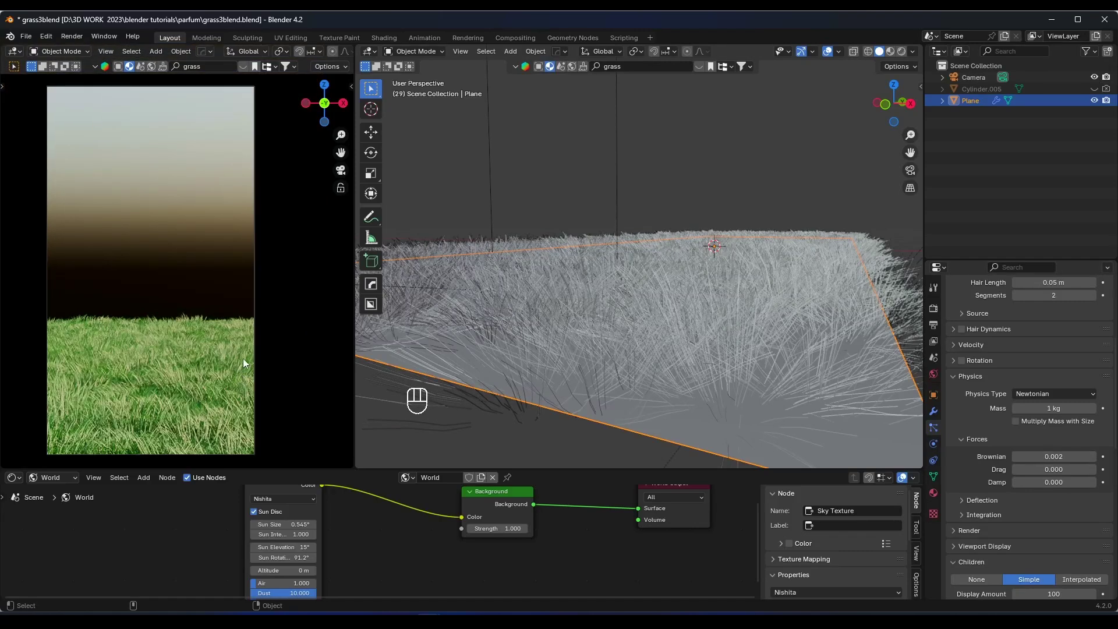
left_click_drag(719, 237, 644, 292)
left_click_drag(643, 272, 642, 262)
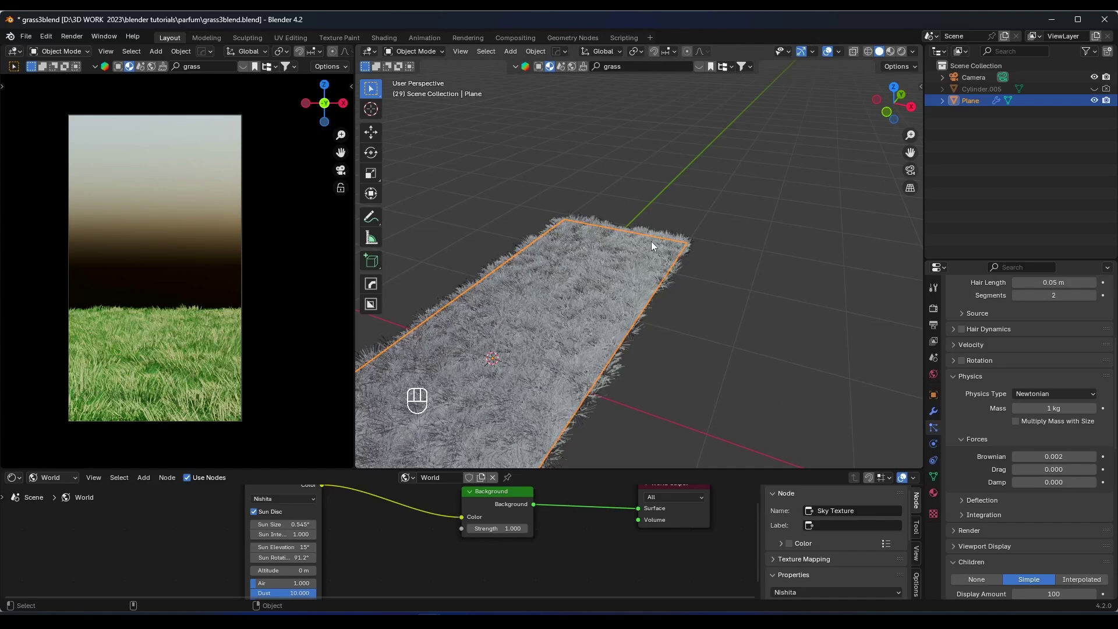
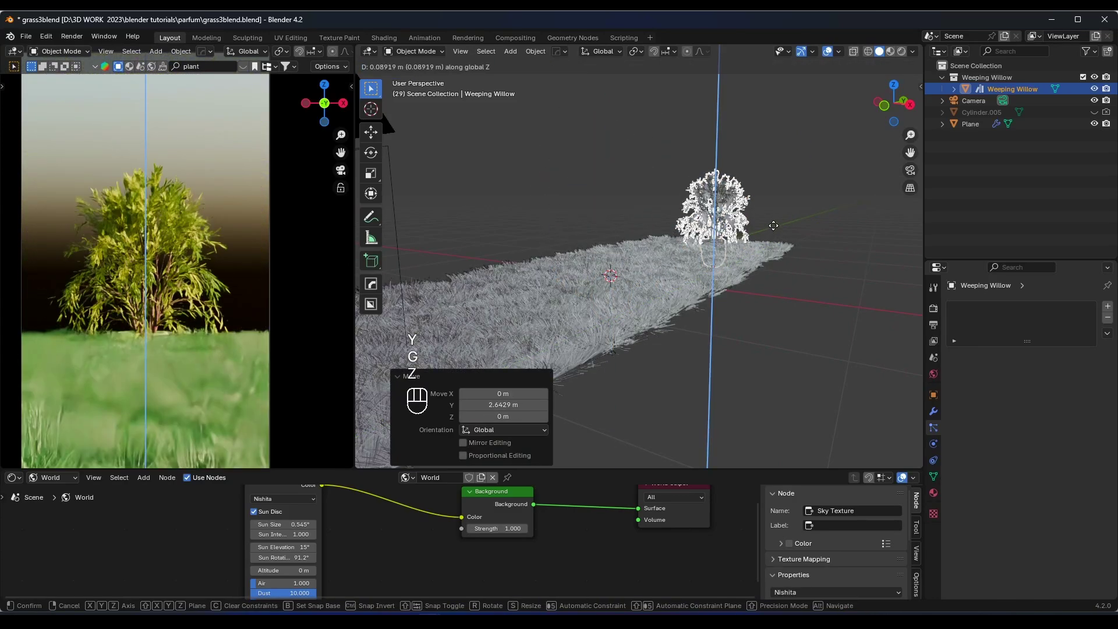
- Duplicate the Weeping Willow shrub and move, rotate and scale copies into a row
left_click(777, 230)
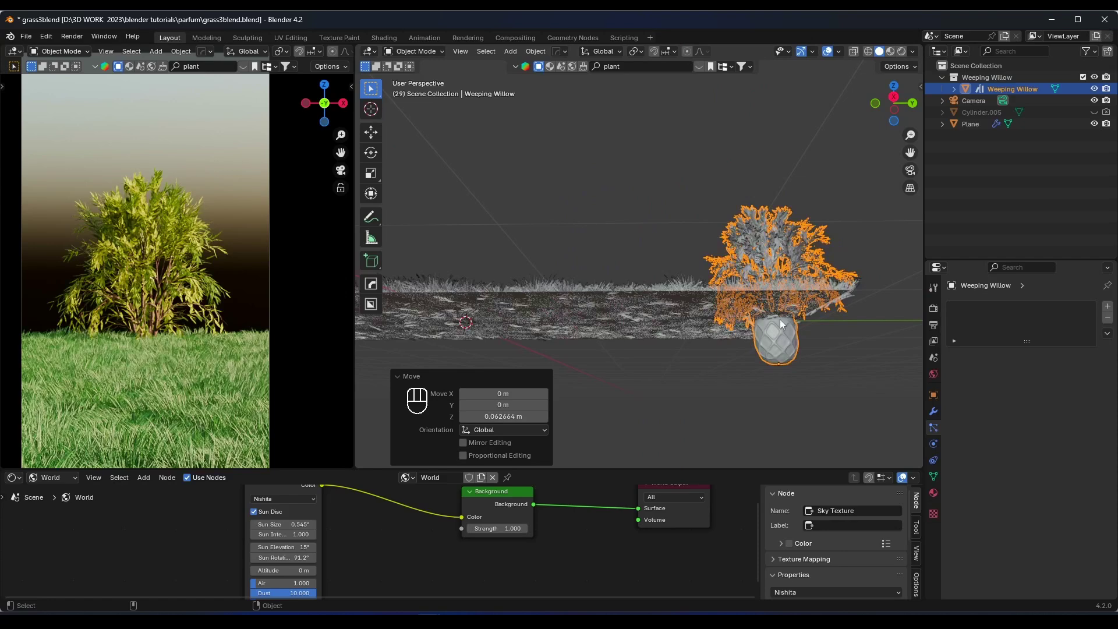
key("g")
key("z")
key("alt+d")
key("r")
key("z")
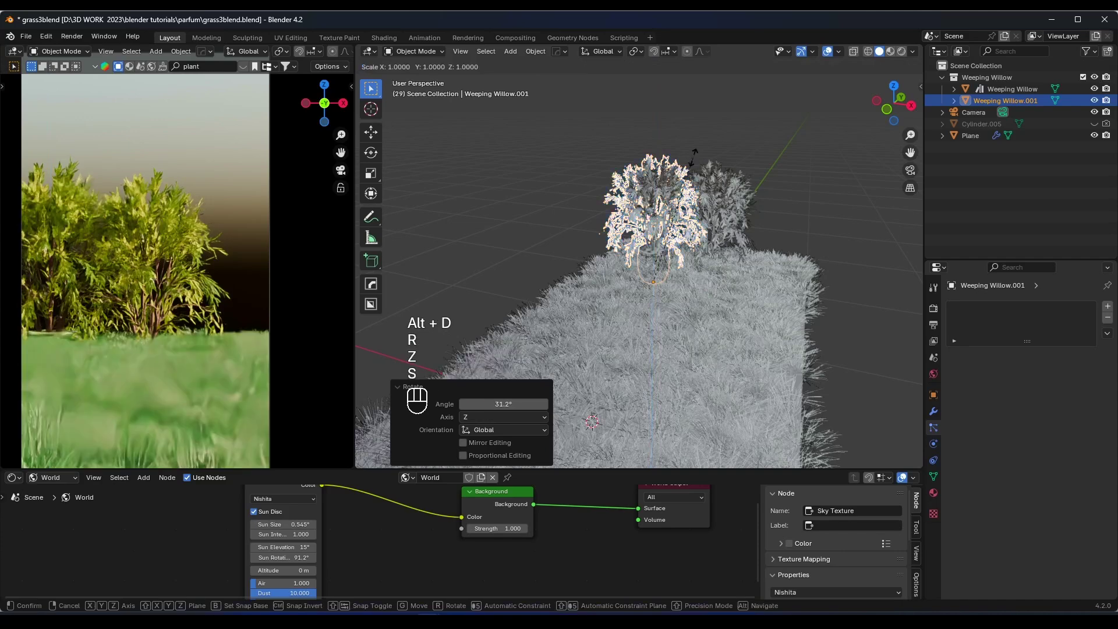
key("s")
key("g")
key("z")
key("alt+d")
- Add further willow copies to complete a six-shrub hedge behind the grass
key("s")
left_click_drag(660, 207, 680, 215)
left_click_drag(661, 246, 593, 263)
key("alt+d")
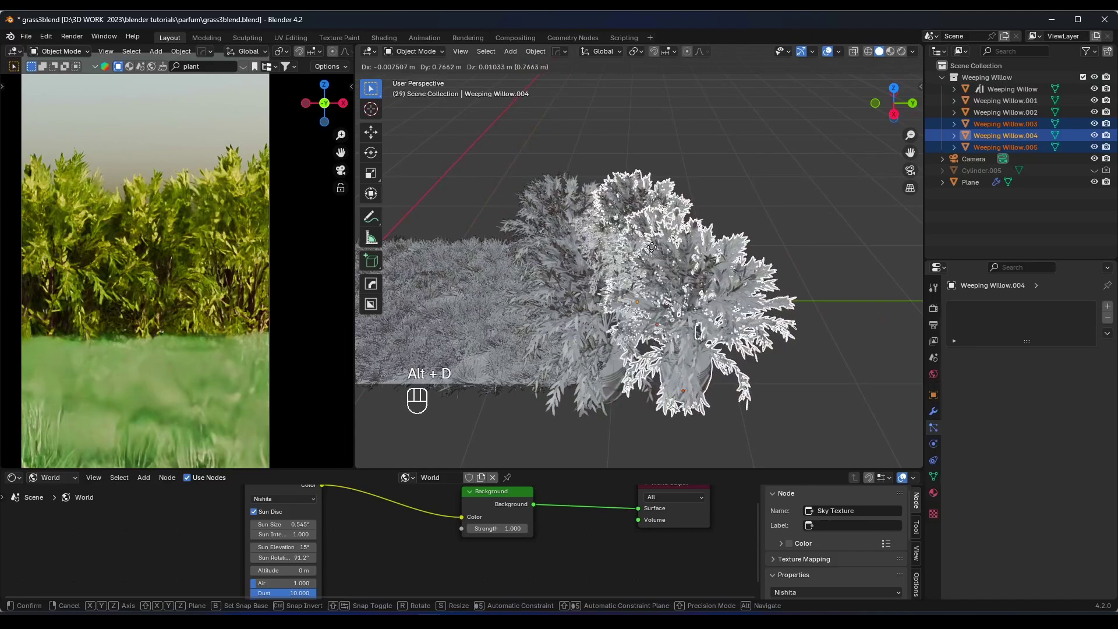
key("s")
key("g")
key("y")
key("r")
key("z")
key("s")
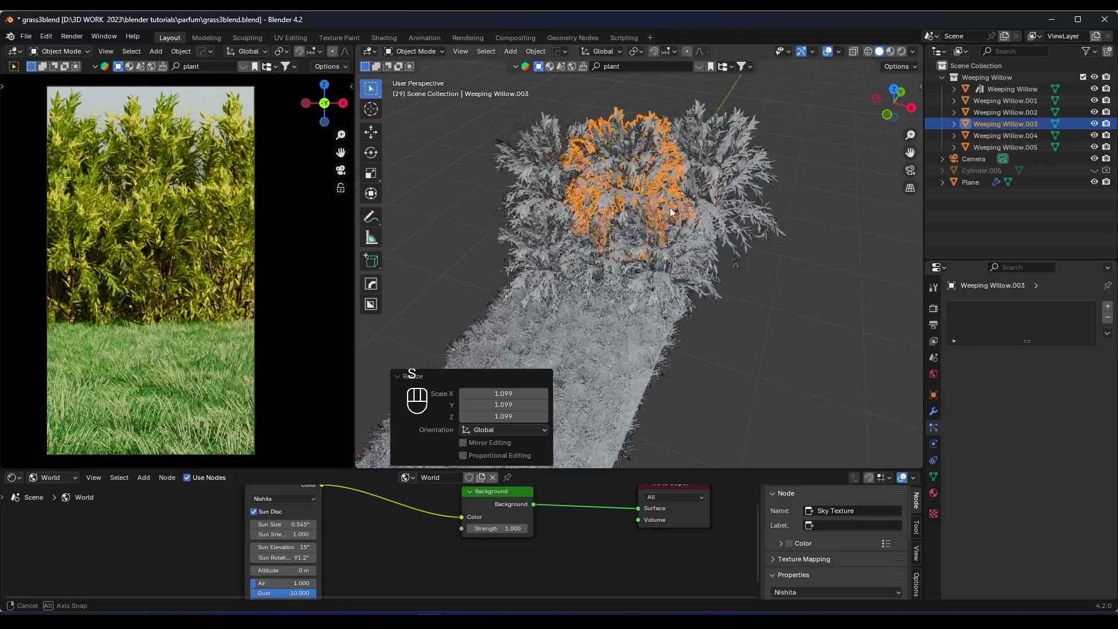
- Save the blend file and select the grass plane
key("ctrl+s")
left_click_drag(557, 324, 606, 291)
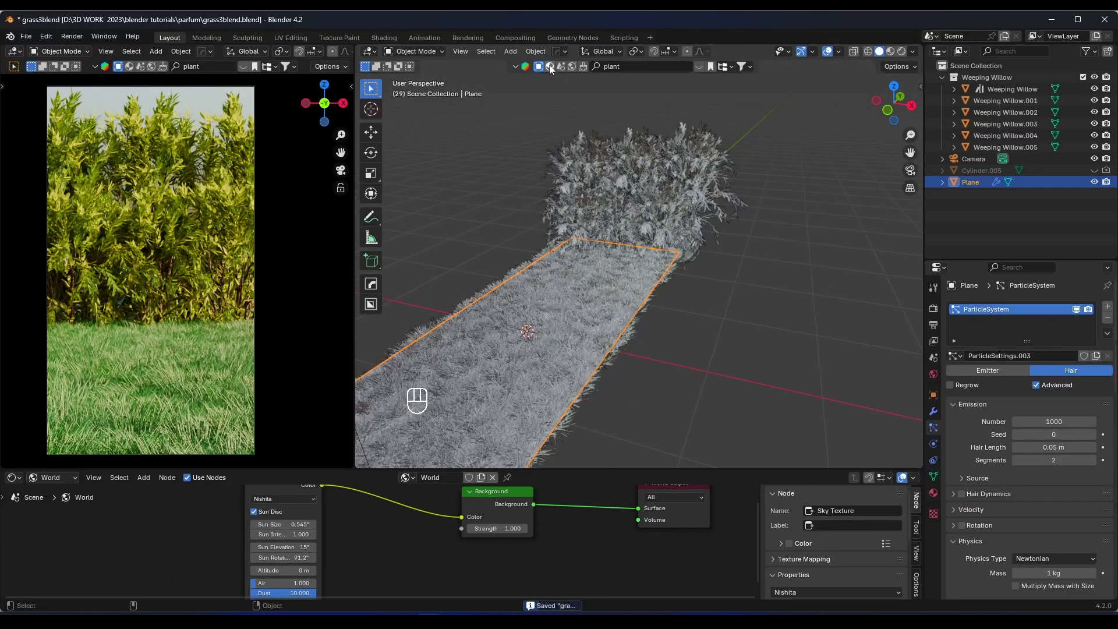
- Drop a grass material asset from the search results onto the plane
left_click_drag(553, 68, 556, 66)
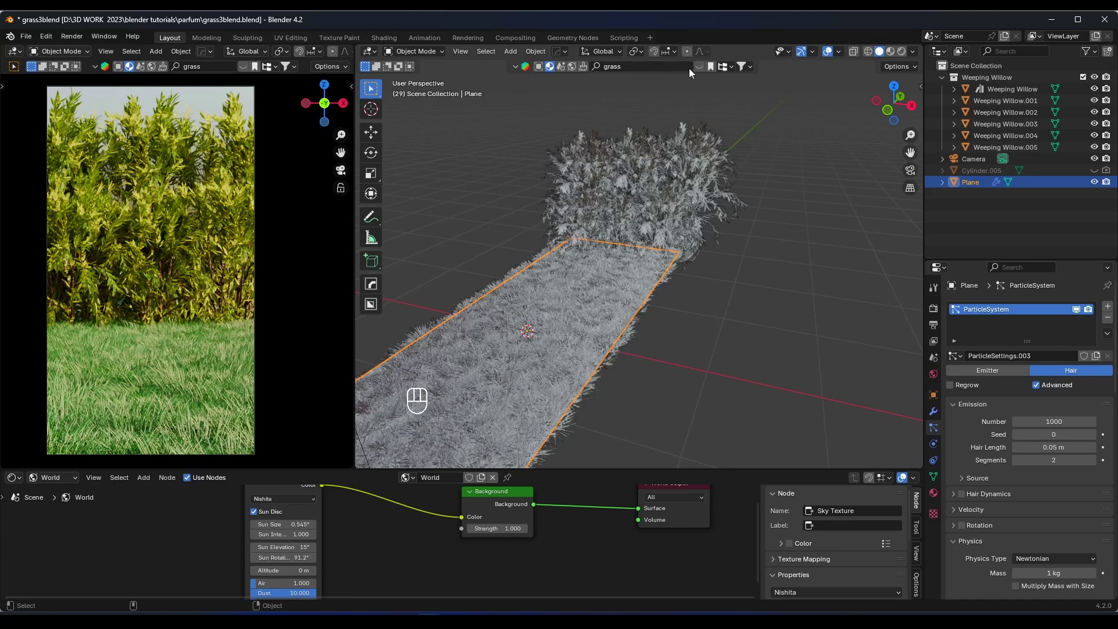
middle_click(703, 69)
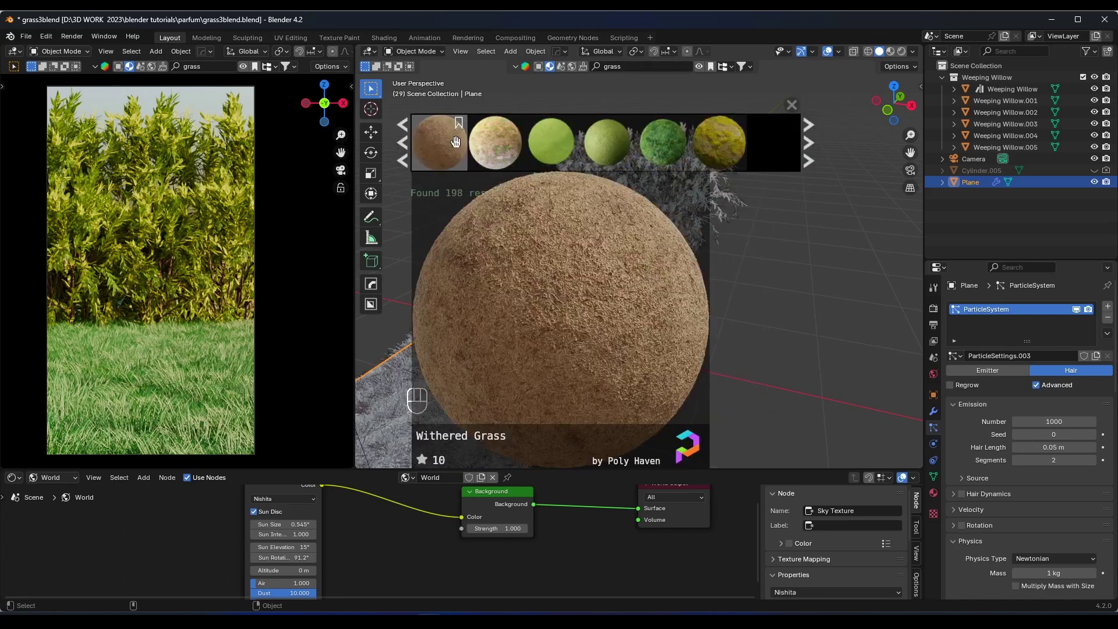
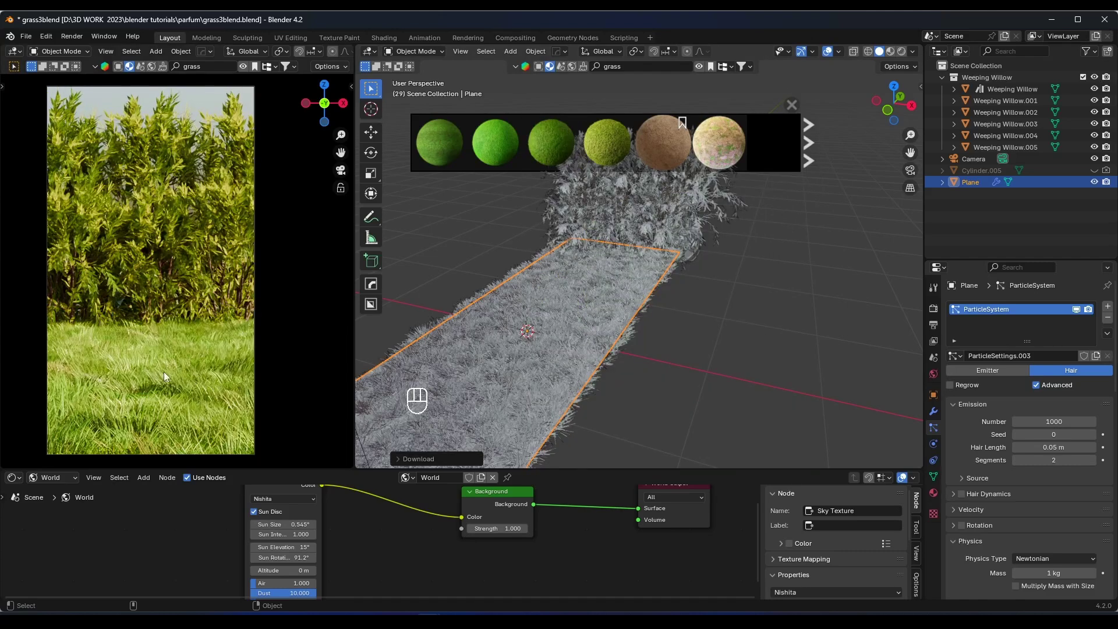
left_click(200, 232)
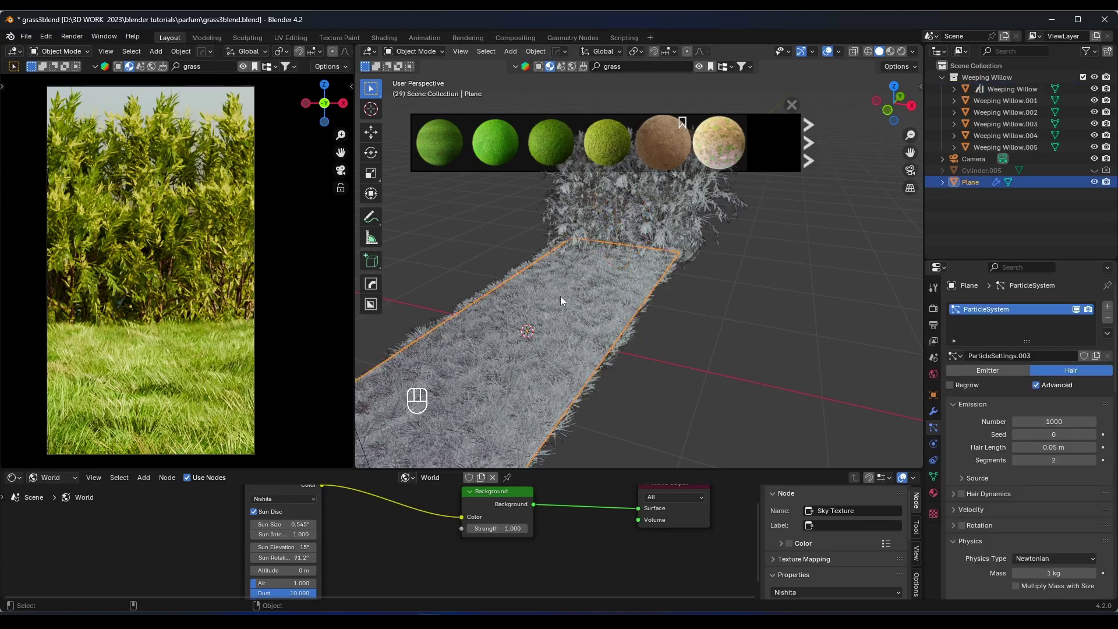
left_click_drag(50, 481, 60, 510)
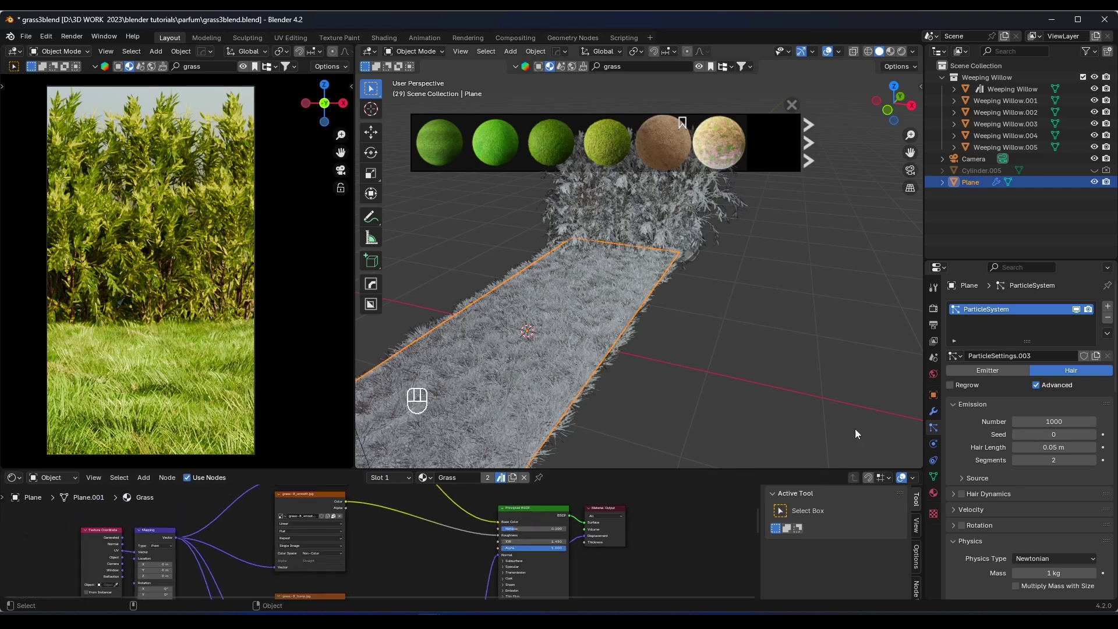
left_click_drag(939, 493, 978, 317)
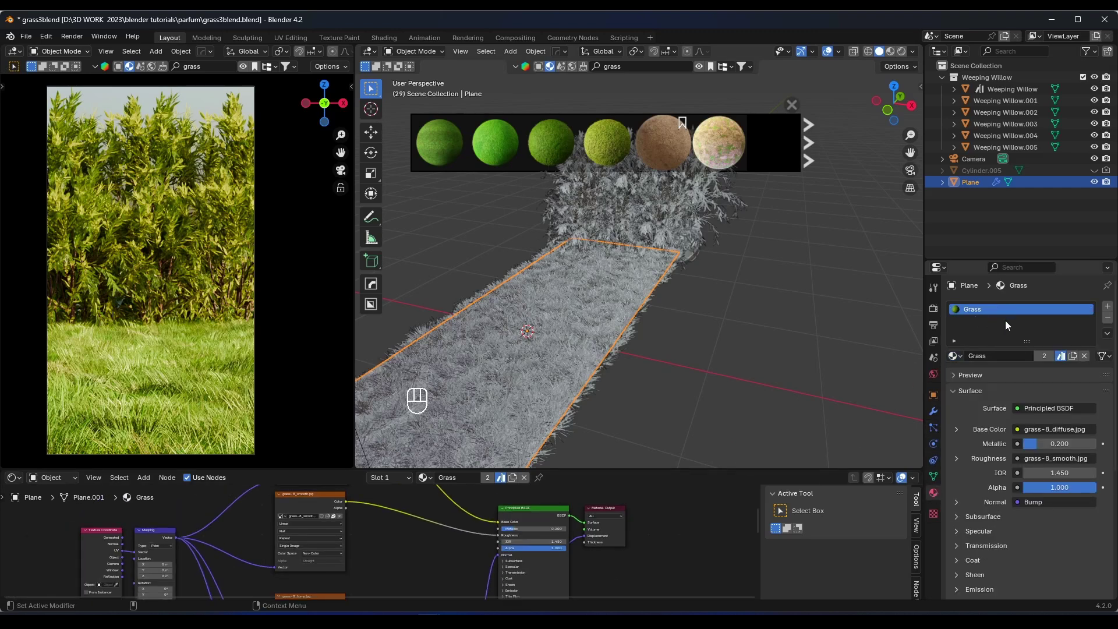
middle_click(653, 366)
left_click_drag(1110, 323, 983, 363)
left_click(489, 524)
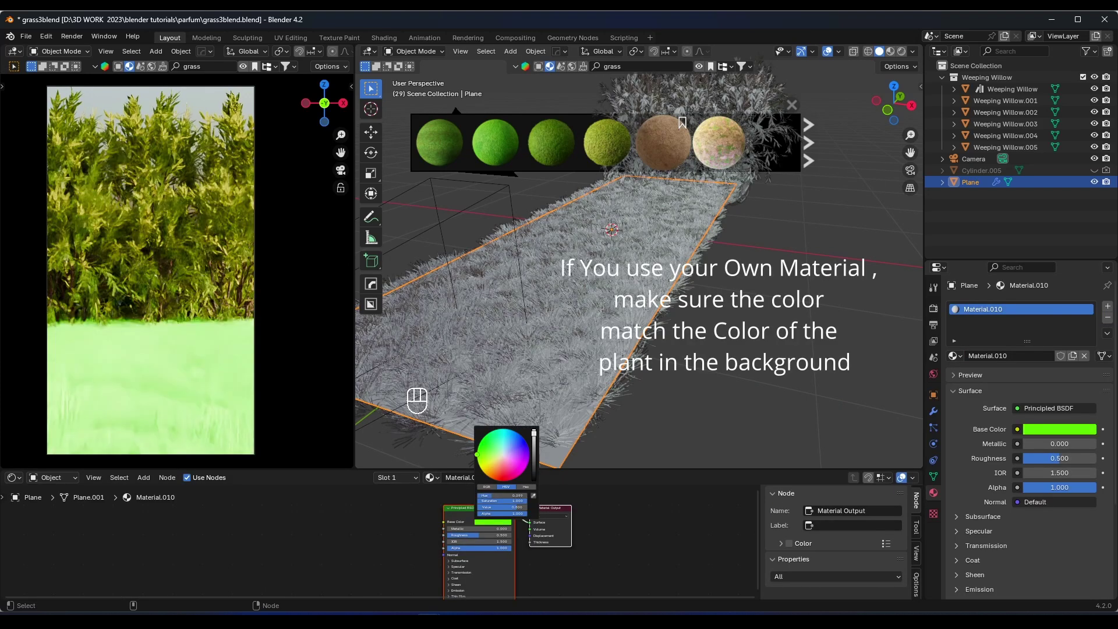
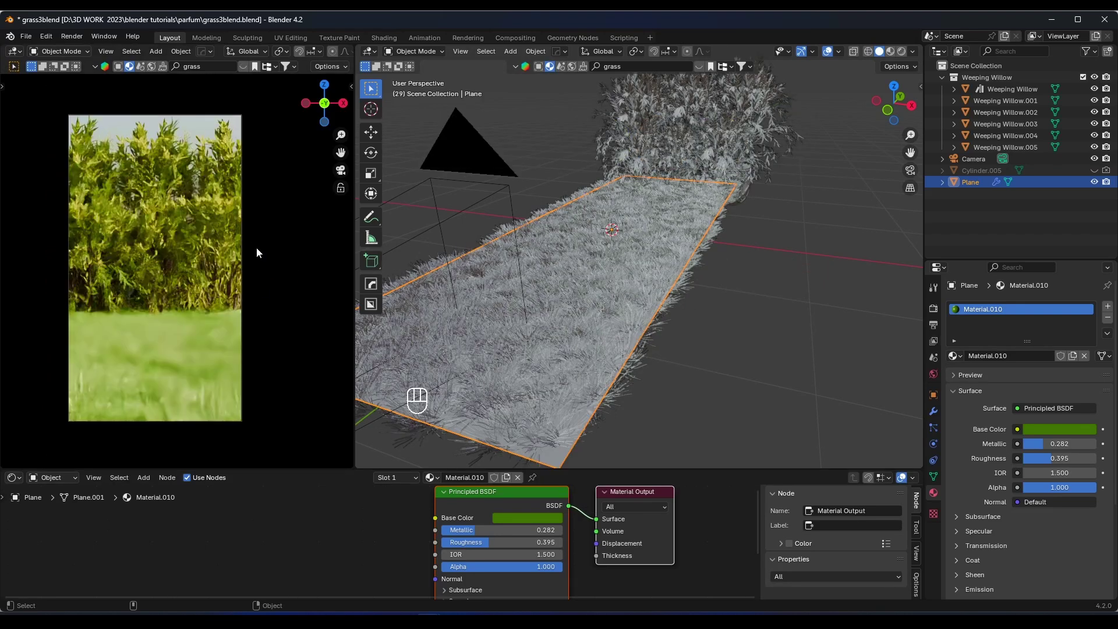
- Assign the textured Grass material to the plane from the material browse list
left_click(955, 365)
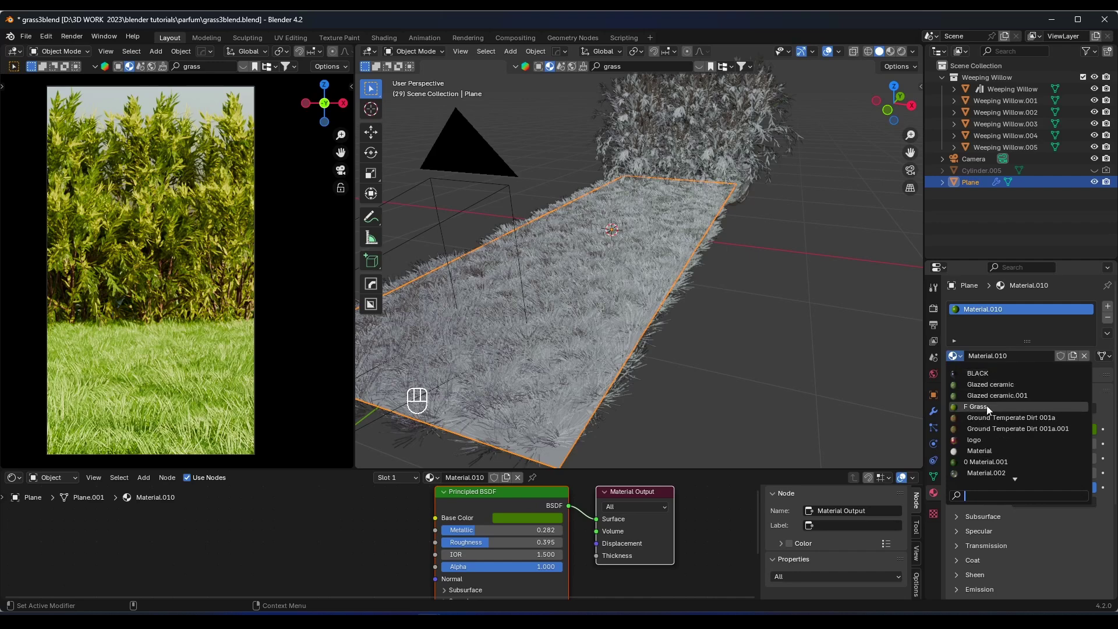
left_click(779, 335)
key("shift+a")
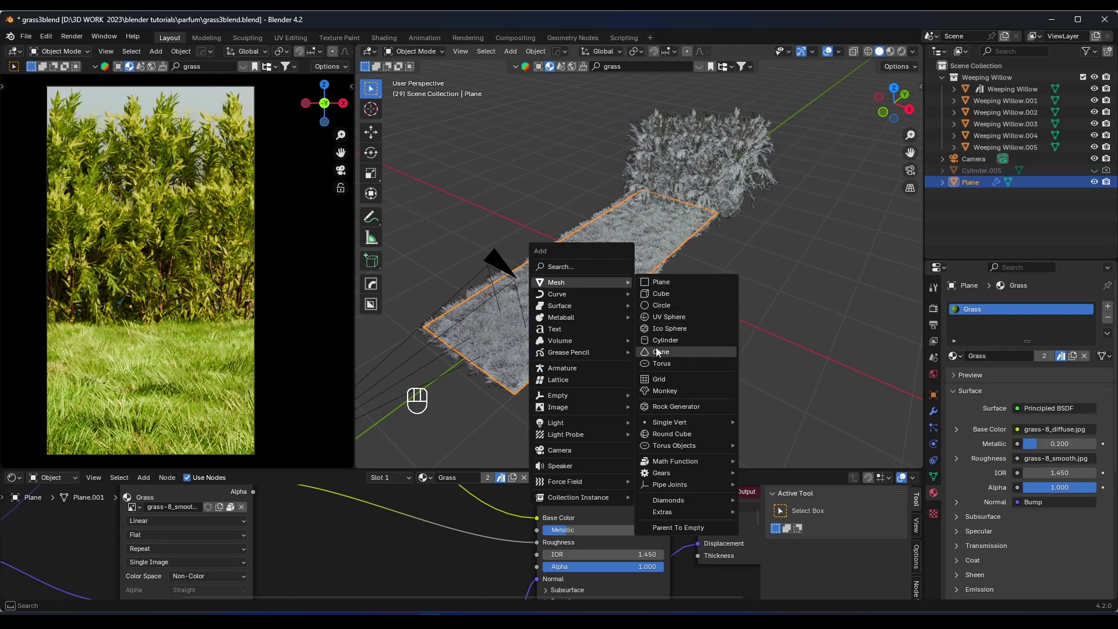
- Add a Suzanne monkey head and roughly move, rotate and scale it over the grass
key("s")
key("r")
key("g")
key("z")
key("r")
key("r")
key("s")
key("x")
key("ctrl+2")
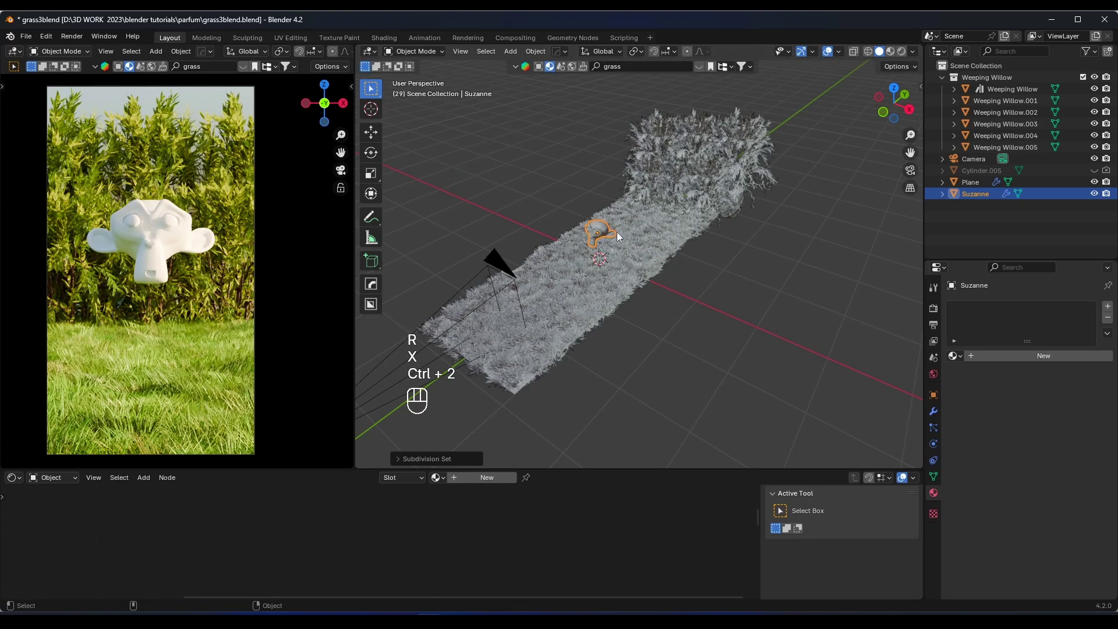
right_click(619, 237)
right_click(603, 225)
- Lower and tip Suzanne over so it lies half-buried in the grass before the camera
key("g")
key("z")
key("r")
key("x")
key("g")
key("z")
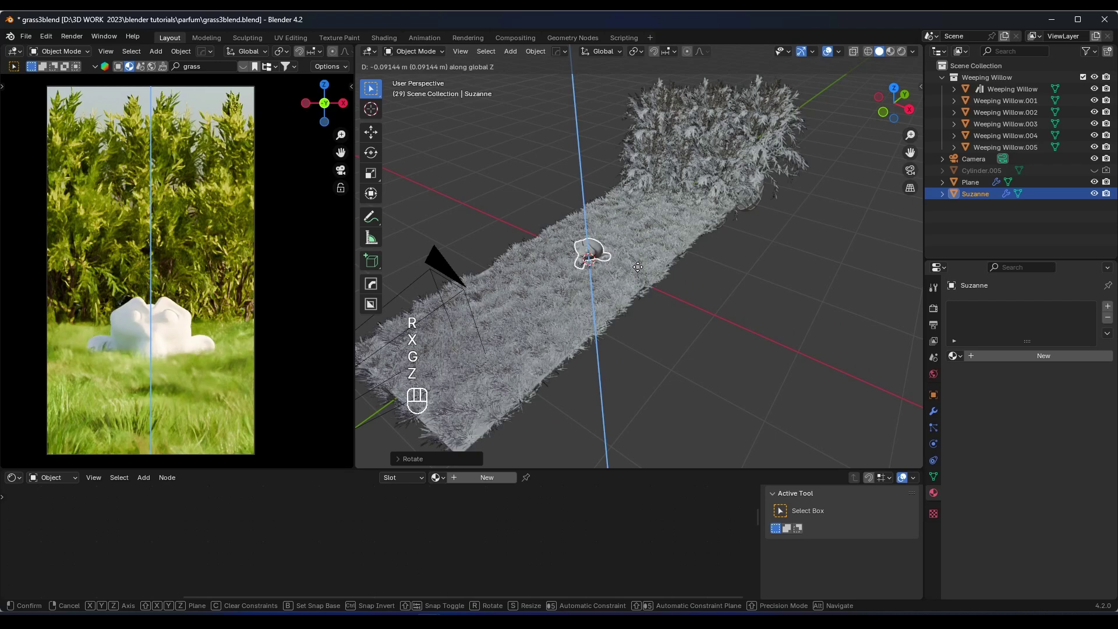
key("s")
key("r")
key("x")
key("s")
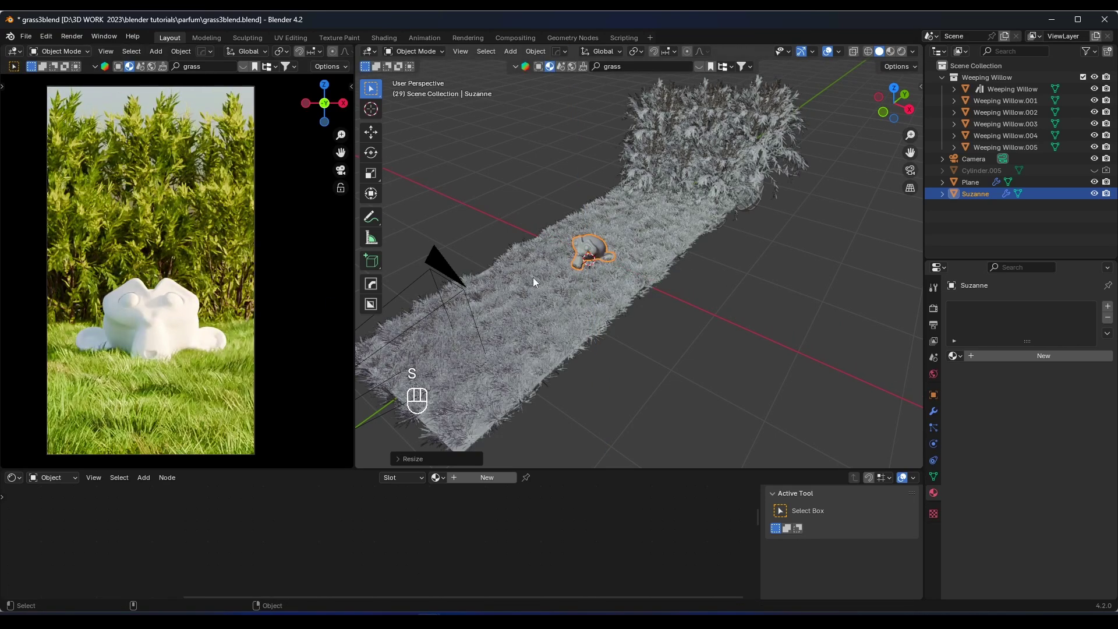
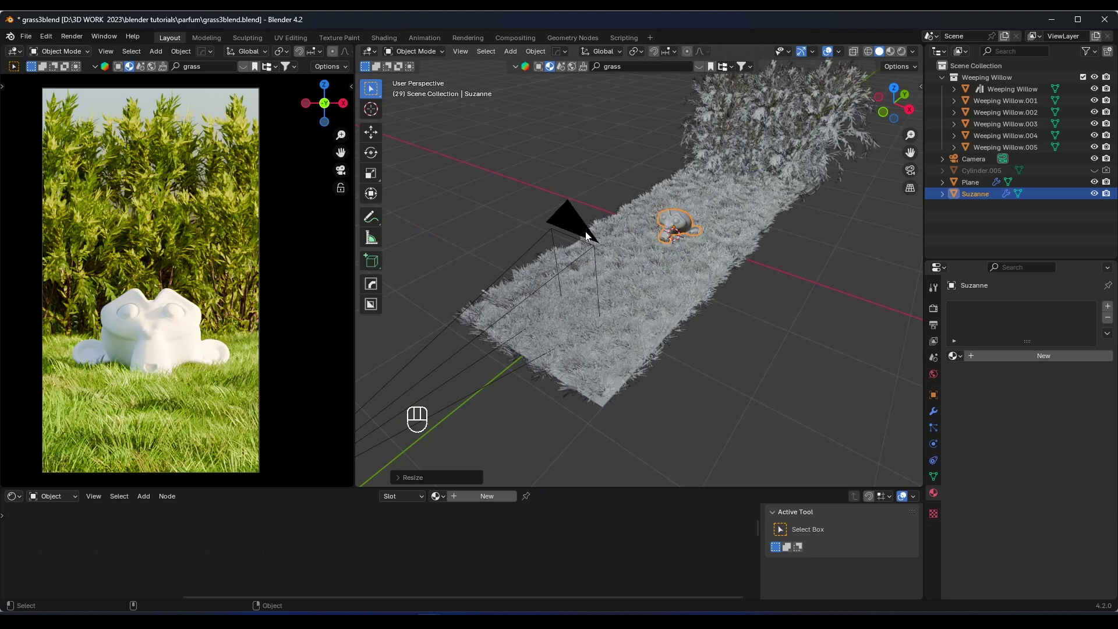
- Enable camera depth of field focused on Suzanne at f/1.4, then duplicate a willow for a seventh shrub
left_click(585, 230)
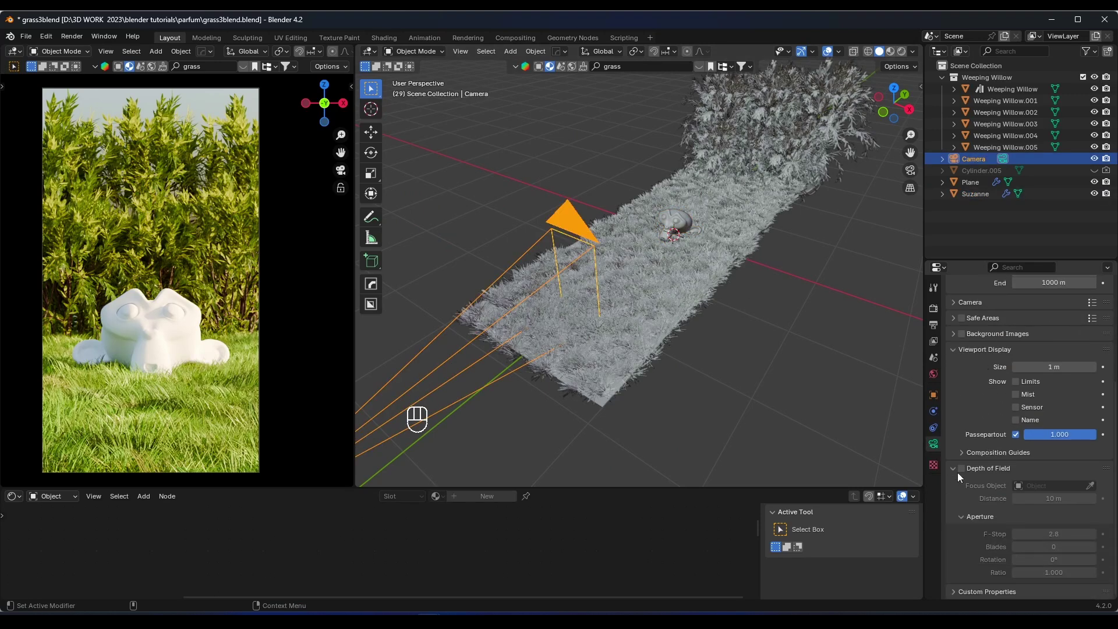
left_click(966, 473)
left_click(1098, 491)
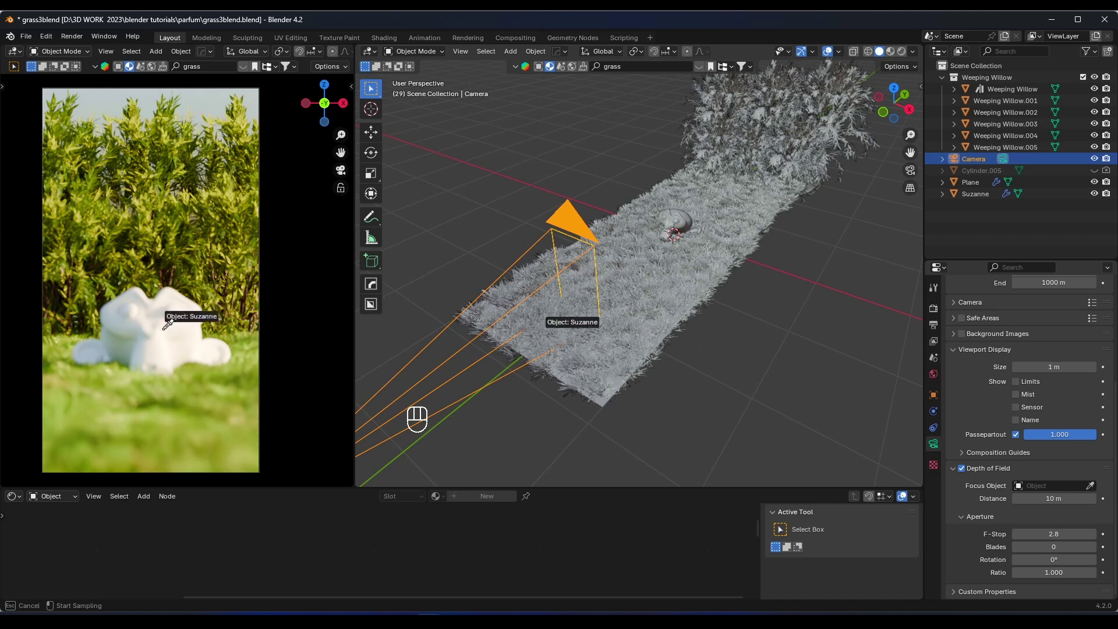
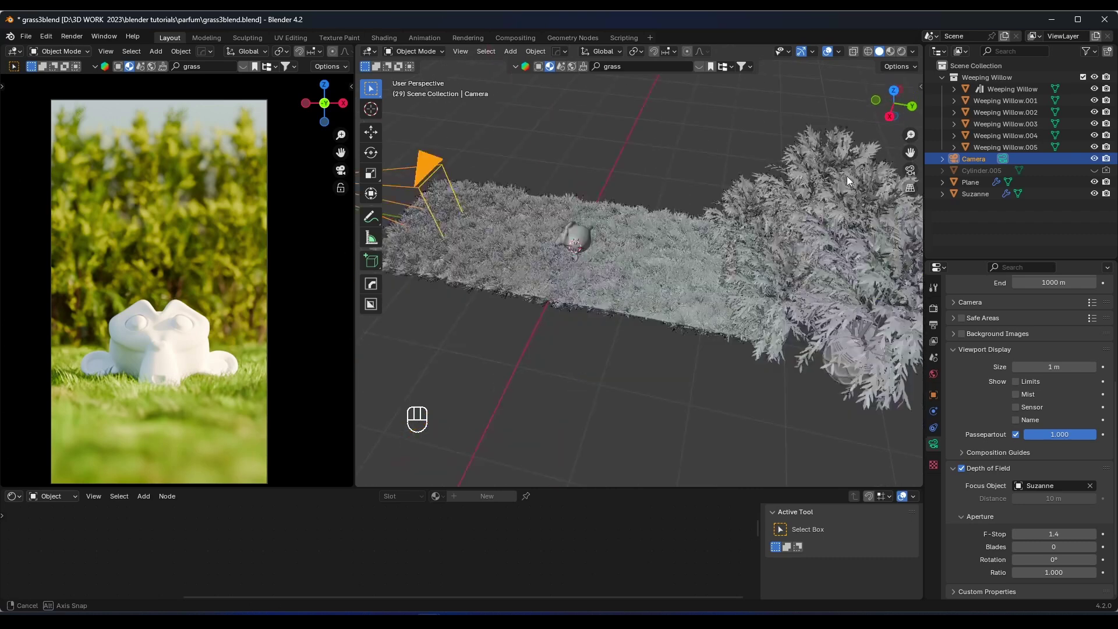
key("alt+d")
- Scale the new willow copy up and move it along X, Y and Z into place among the shrubs
key("s")
key("g")
key("x")
key("s")
key("g")
key("z")
key("g")
key("y")
key("s")
key("g")
key("z")
key("g")
key("x")
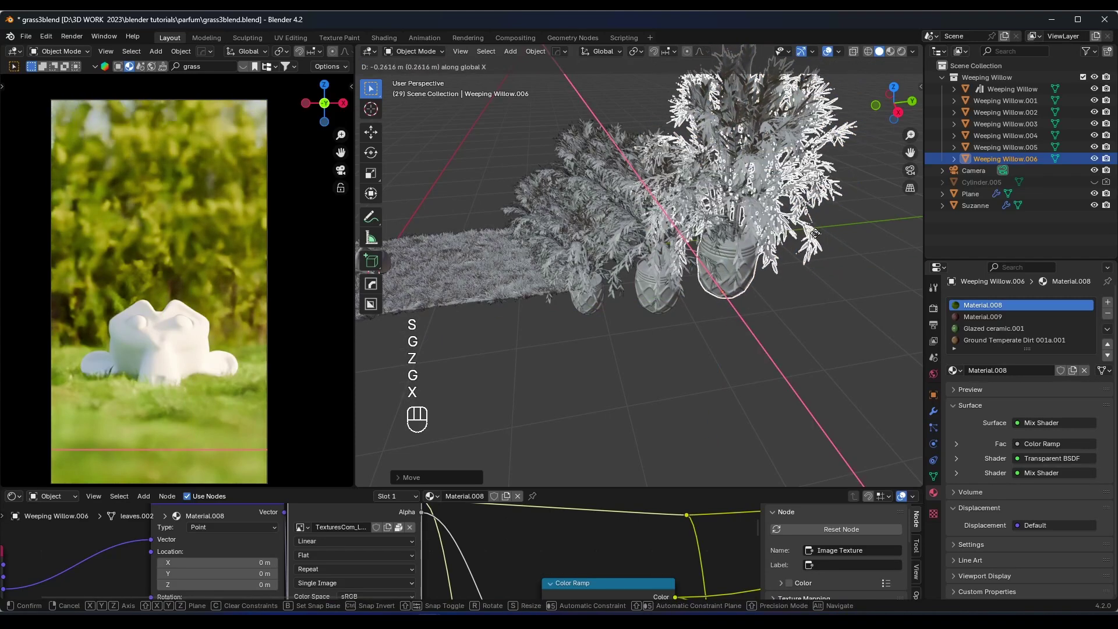
- Refine the willow copy's size and height with further scale and grab adjustments
key("s")
key("x")
key("s")
key("s")
key("g")
key("s")
key("x")
key("g")
key("z")
key("g")
key("z")
left_click_drag(669, 369, 669, 368)
- Search the asset library for 'rocks' and import a rock model into its own Rock collection
left_click(546, 68)
left_click_drag(627, 72, 577, 71)
left_click(698, 68)
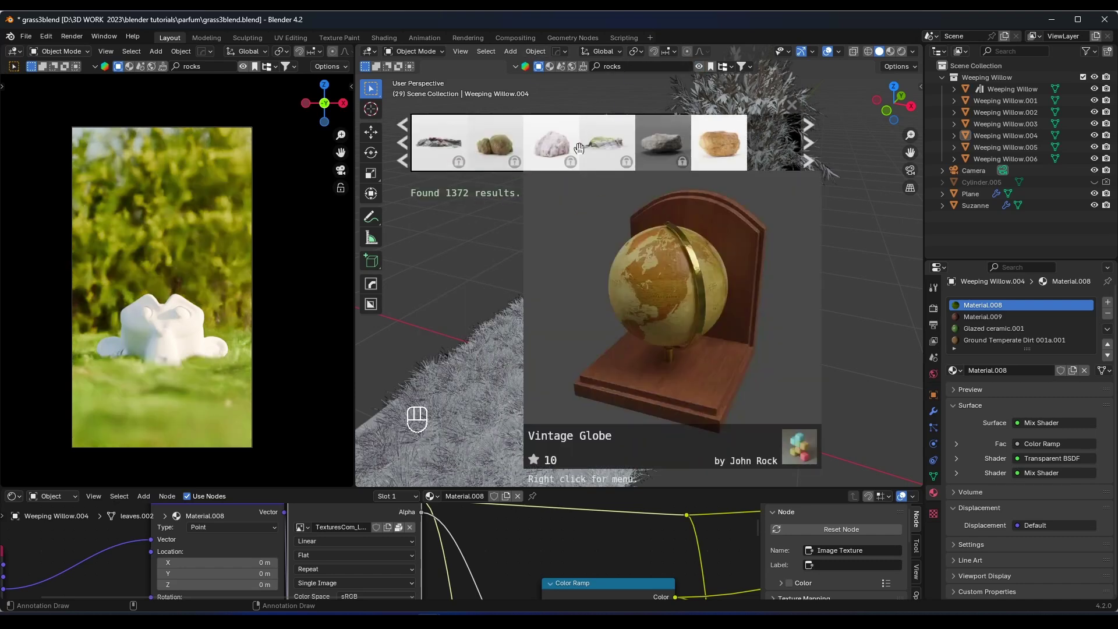
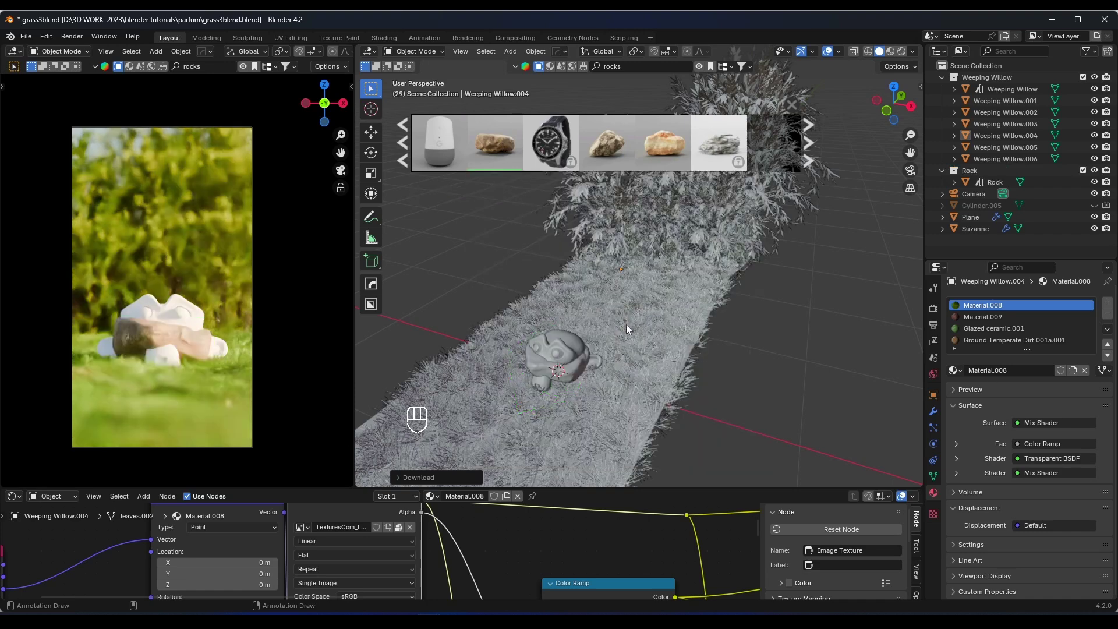
- Scale and position Suzanne on the grass, raising her above it along Z
key("s")
key("g")
key("y")
key("g")
key("x")
key("s")
key("g")
key("y")
key("x")
key("g")
key("z")
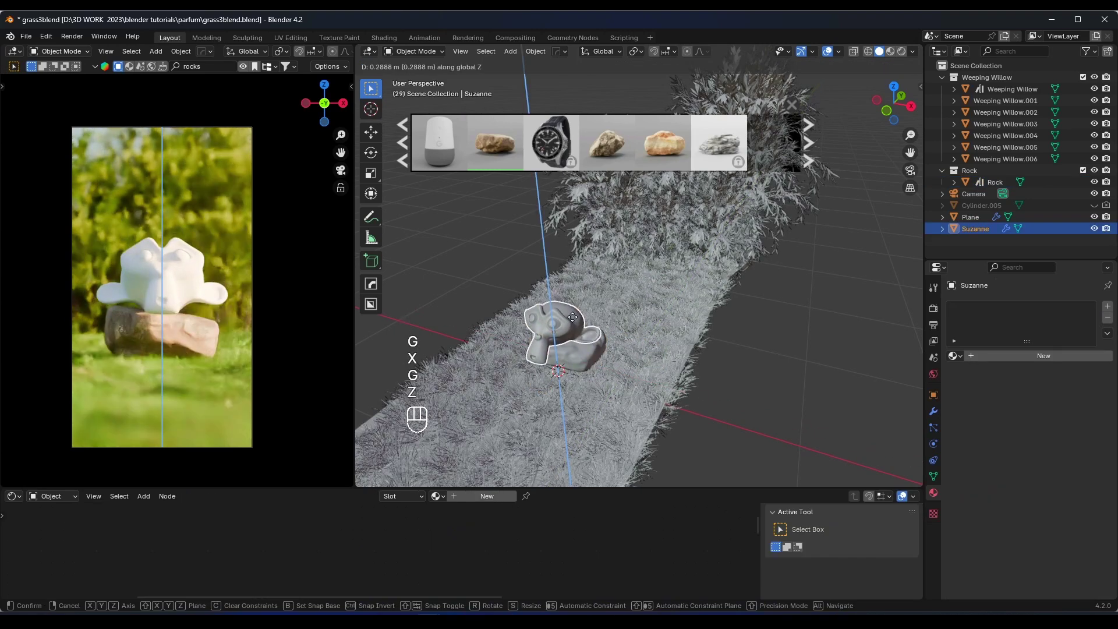
- Rotate Suzanne about X and Z and nudge her height until she faces the camera
key("r")
key("x")
key("g")
key("z")
key("g")
key("y")
key("z")
key("g")
key("r")
key("r")
key("z")
key("r")
key("x")
key("g")
key("z")
key("r")
key("g")
key("z")
key("r")
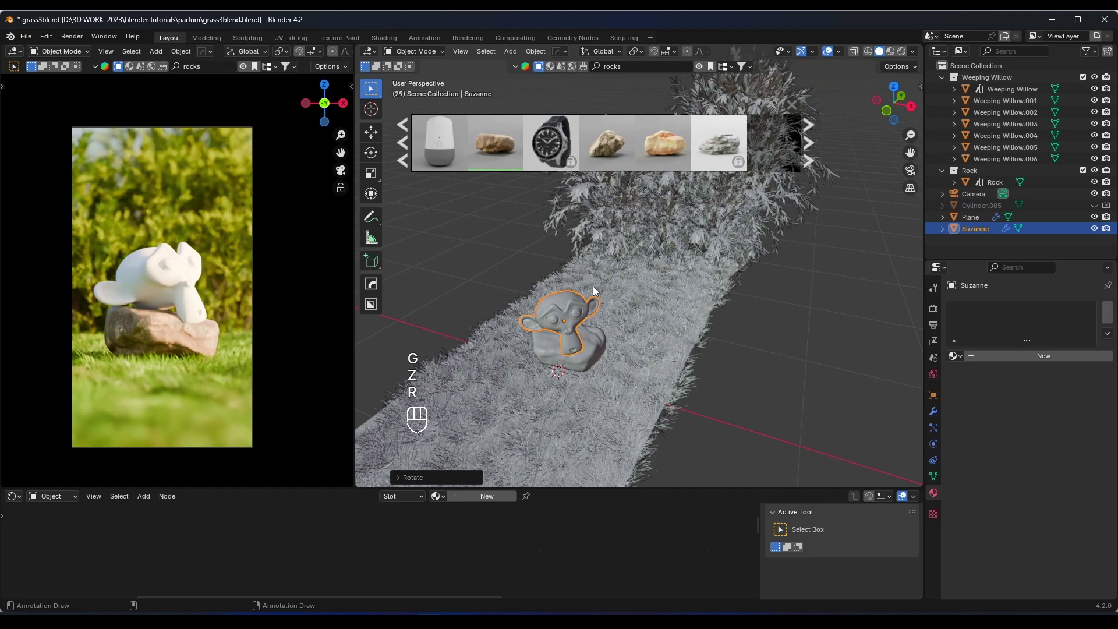
- Give Suzanne a new glass-like material with Transmission 1.0 and Roughness 0.217
left_click(990, 360)
left_click(971, 434)
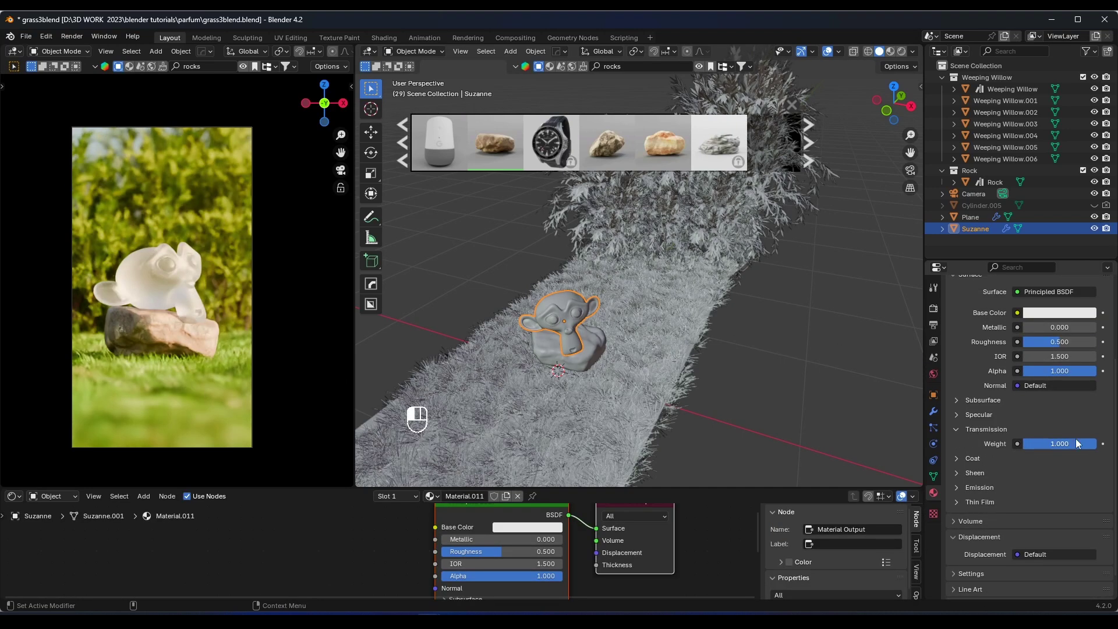
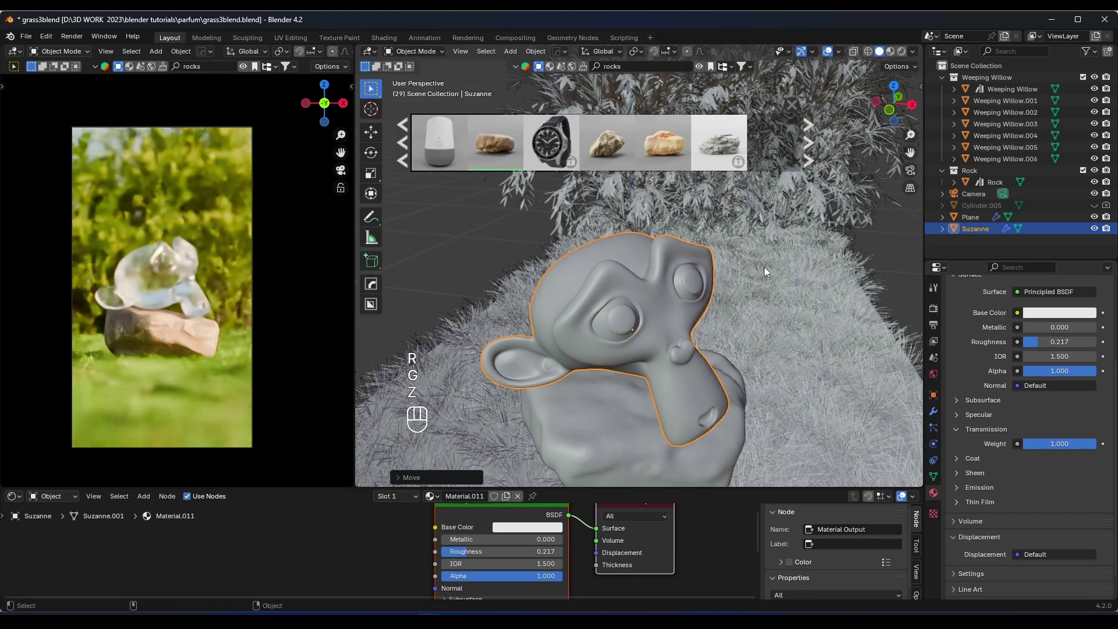
key("r")
key("x")
key("g")
key("z")
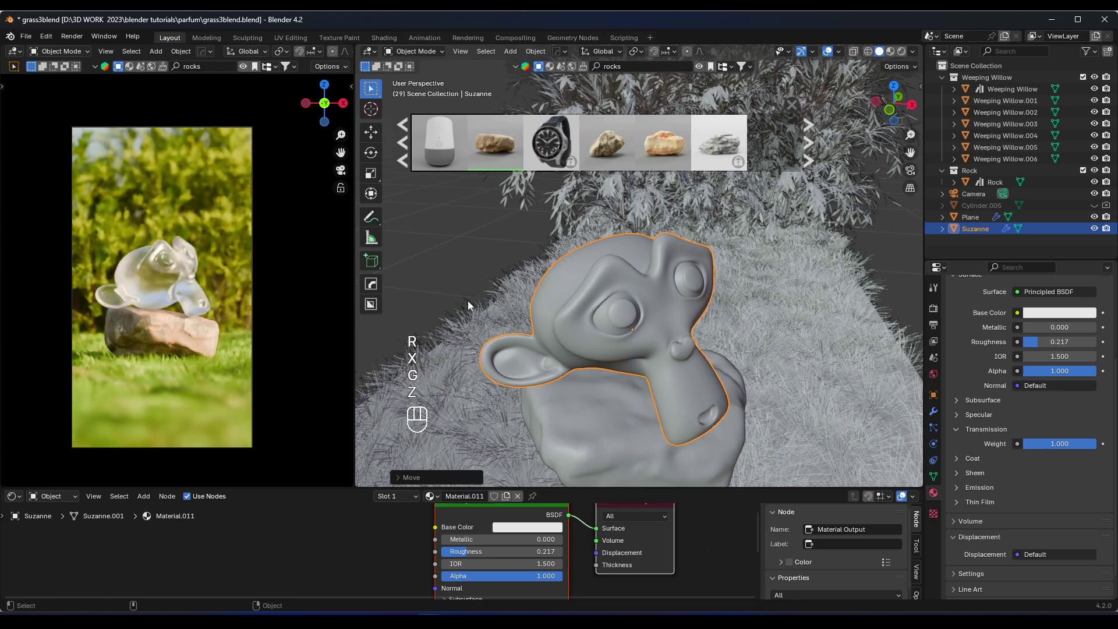
left_click(311, 292)
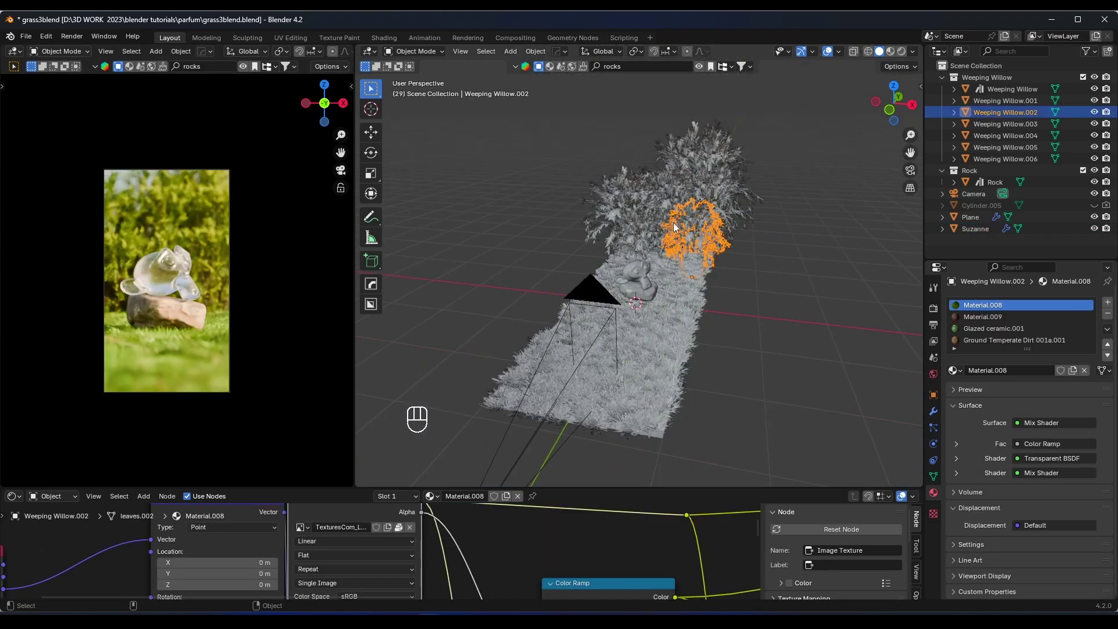